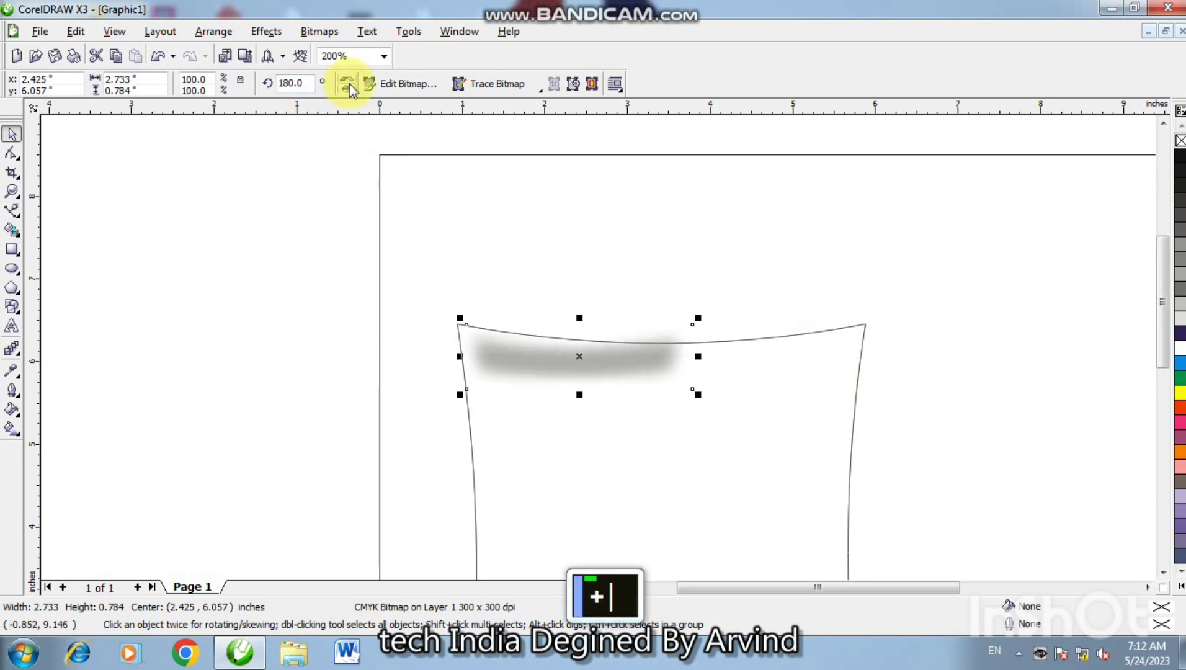
Nudge the mirrored shading strip rightward along the pouch's top edge.
key("Right")
key("Right")
key("Right")
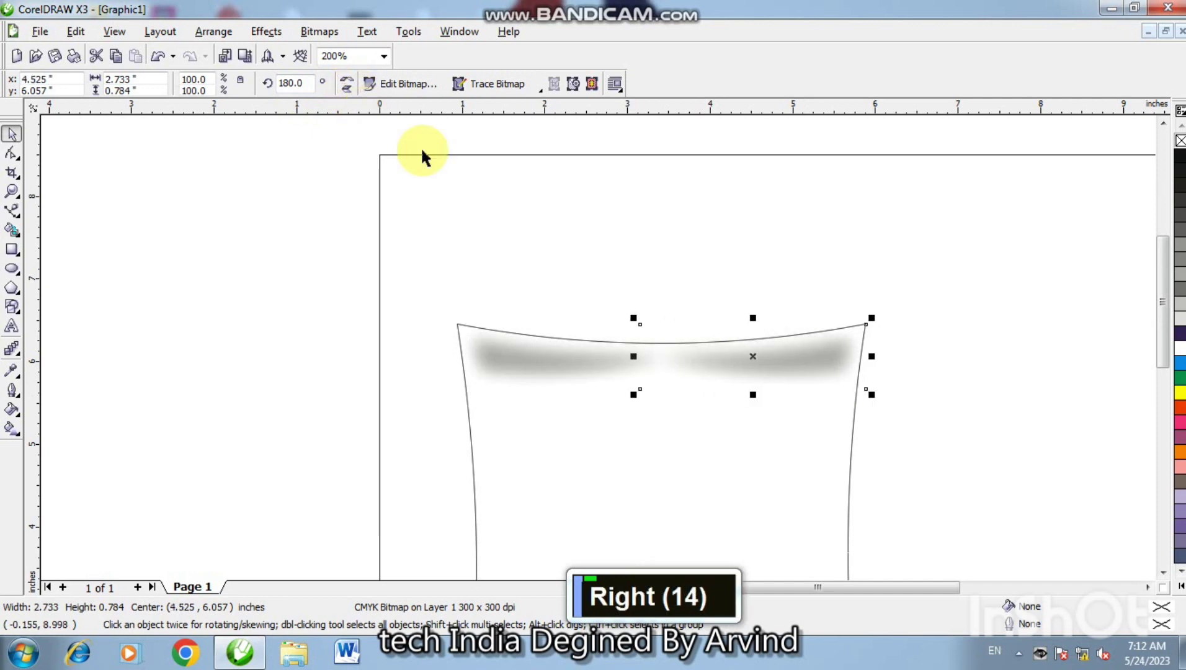
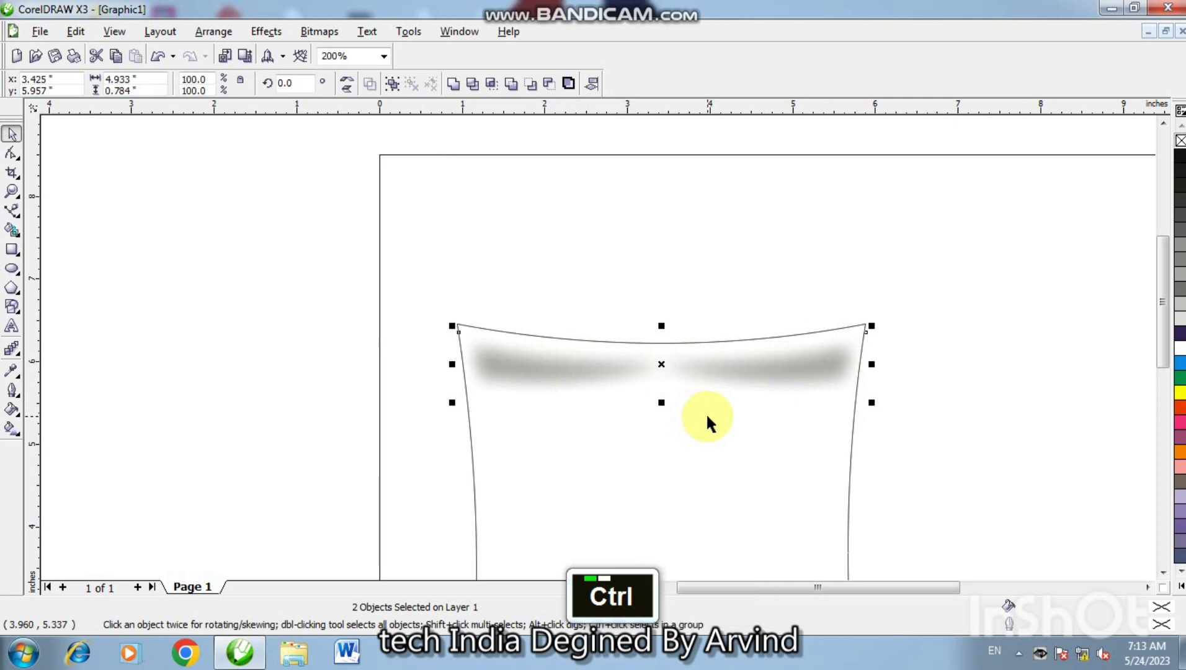
key("ctrl+Up")
key("ctrl+Down")
key("ctrl+Up")
left_click(917, 410)
key("F3")
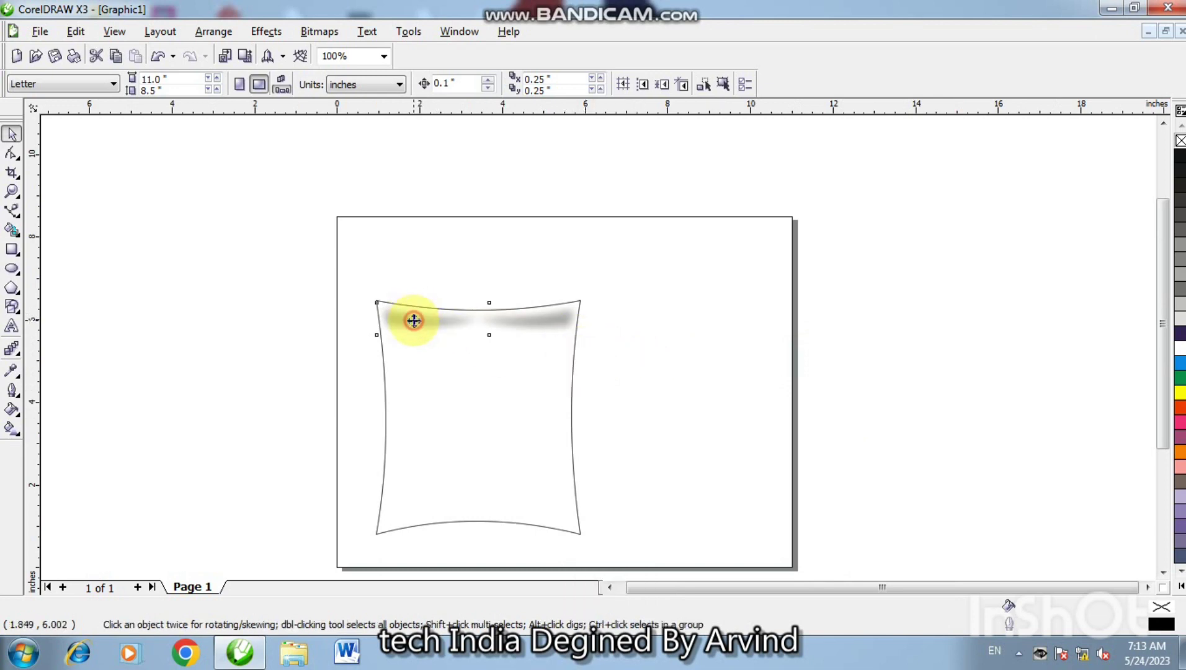
key("|")
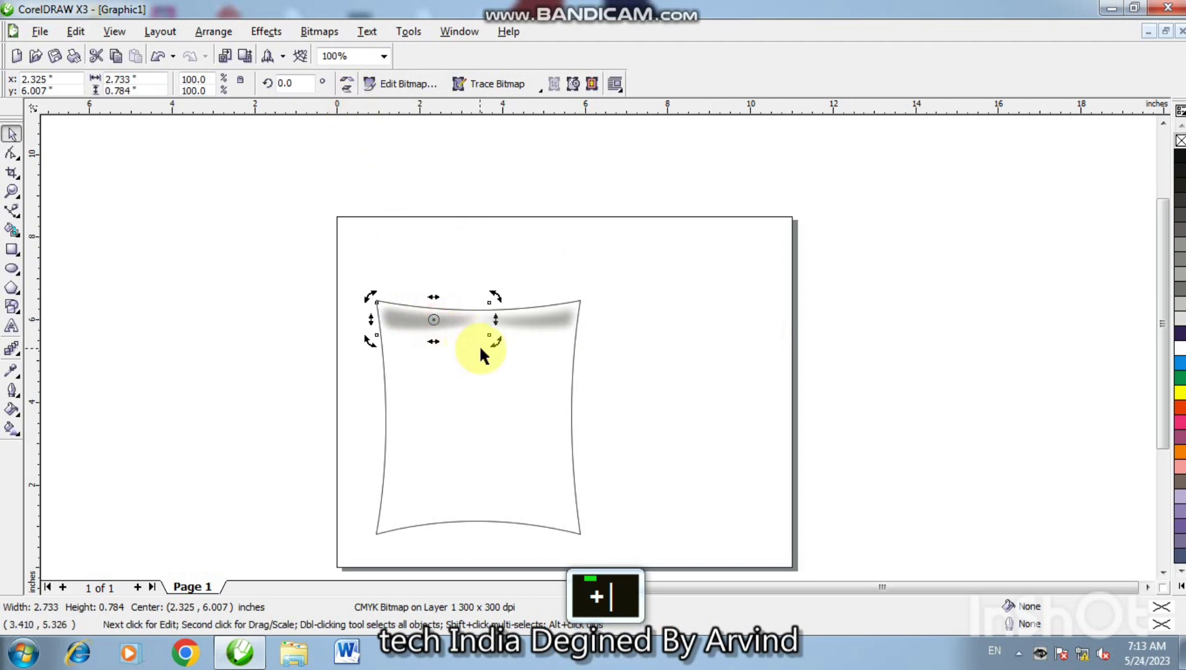
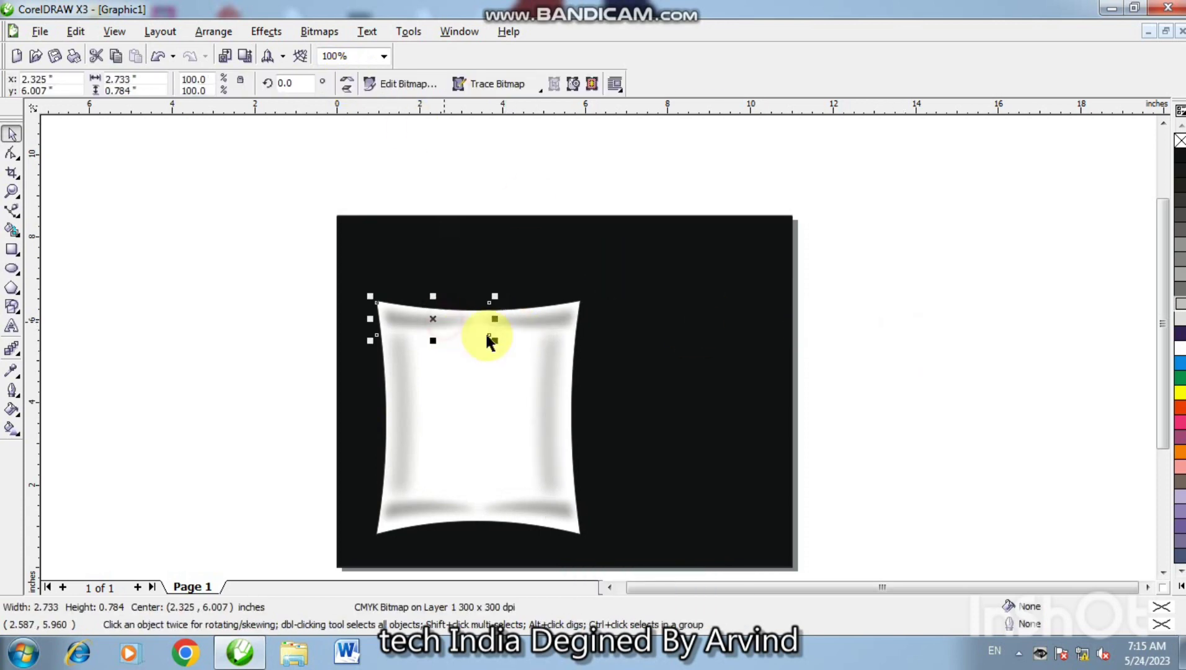
Open the Bitmaps menu to review its commands.
left_click(527, 326)
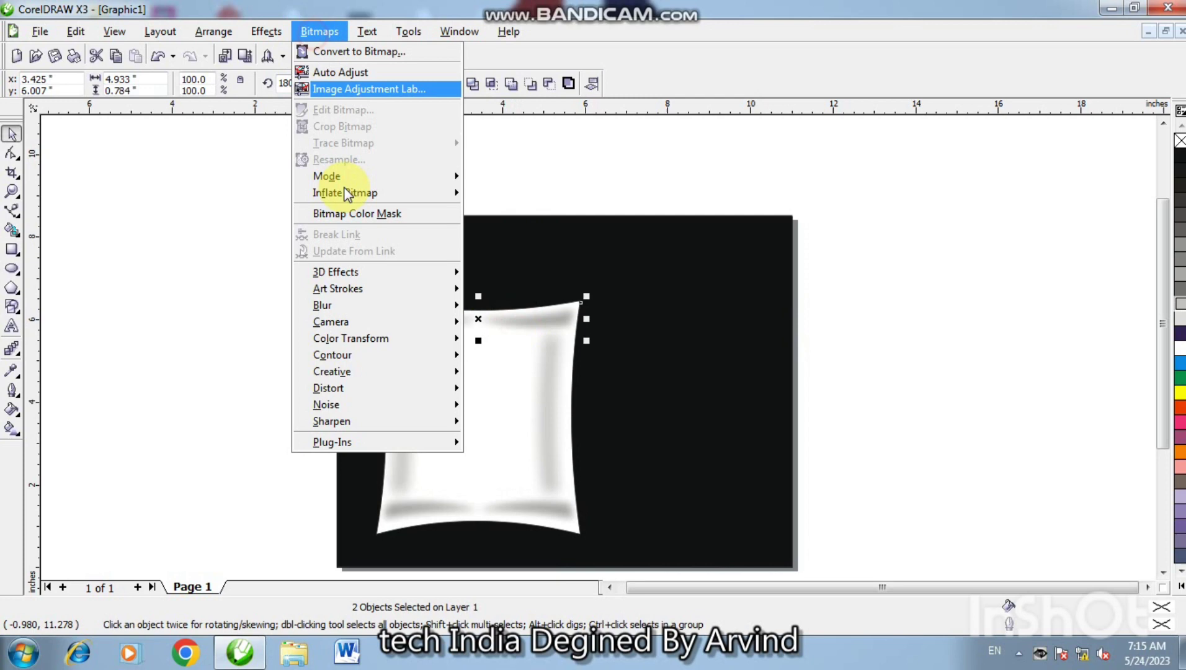
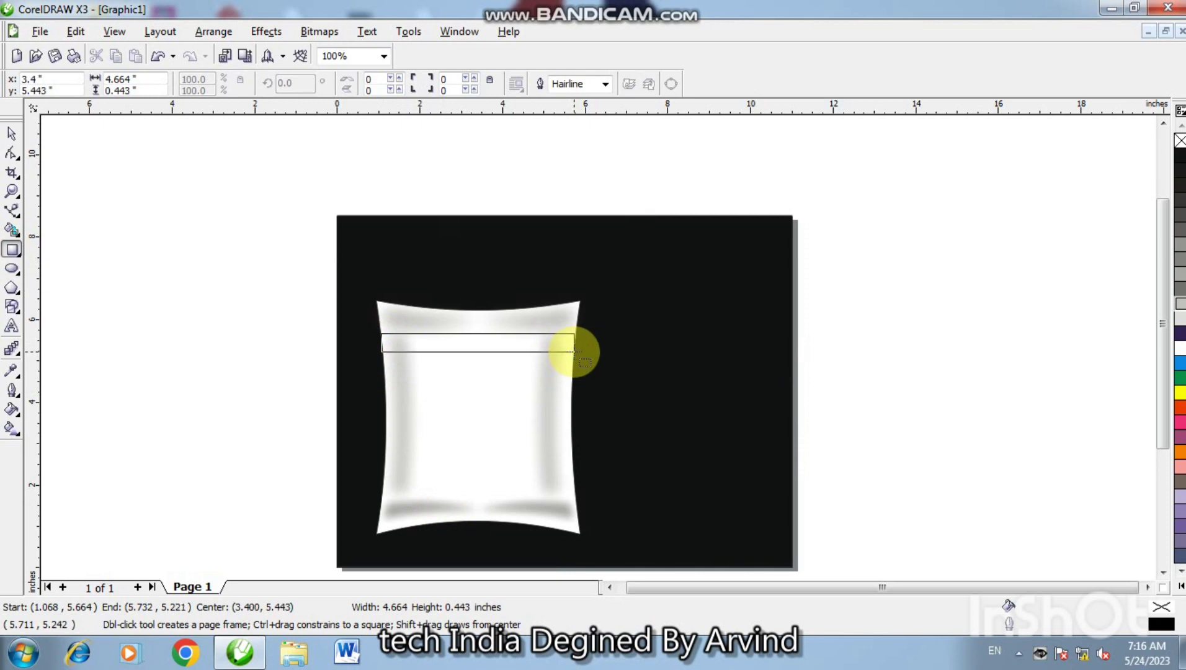
Convert the band rectangle to a four-node curve and select its top-right corner node.
key("F2")
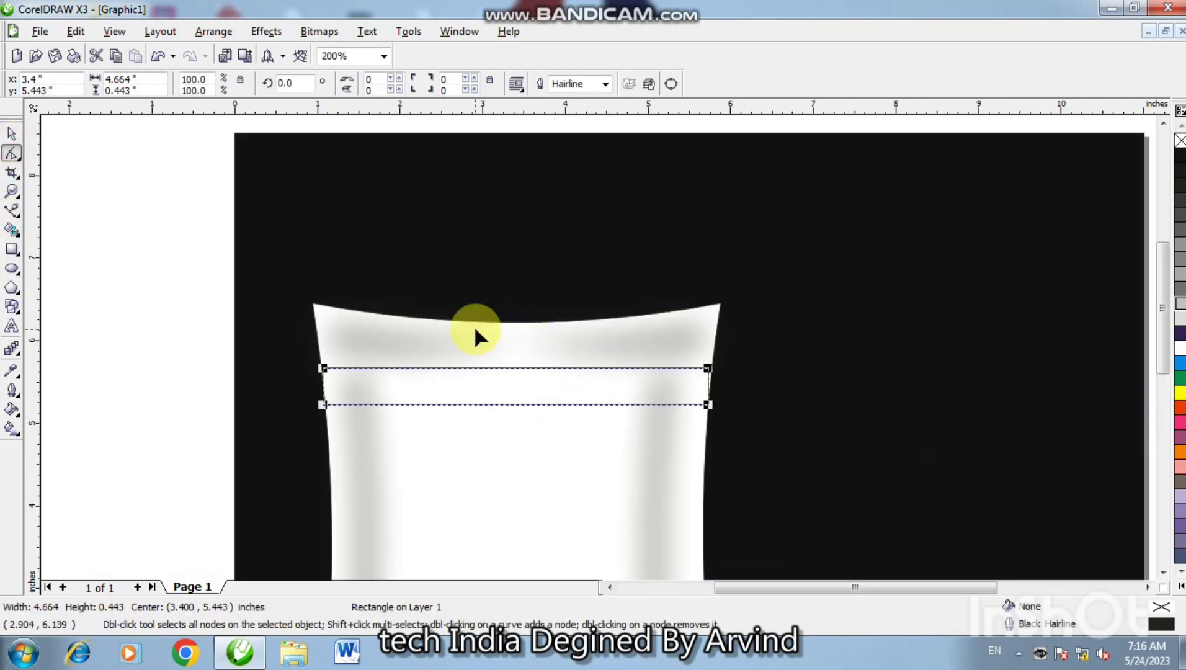
key("ctrl+q")
key("F2")
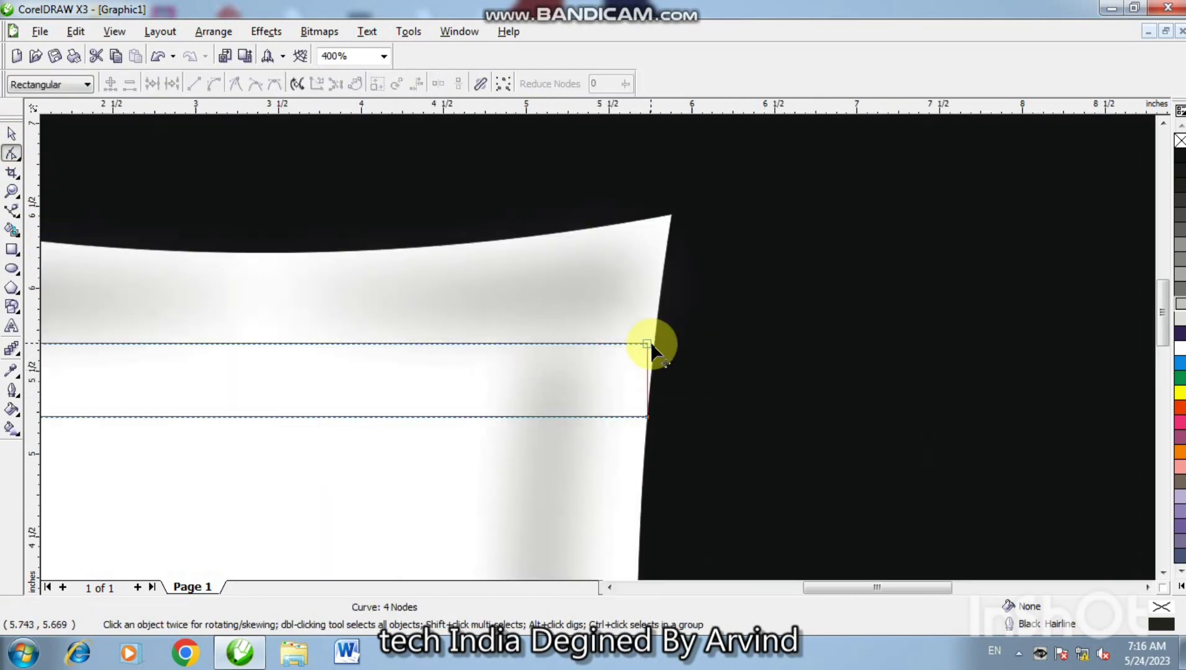
left_click(656, 353)
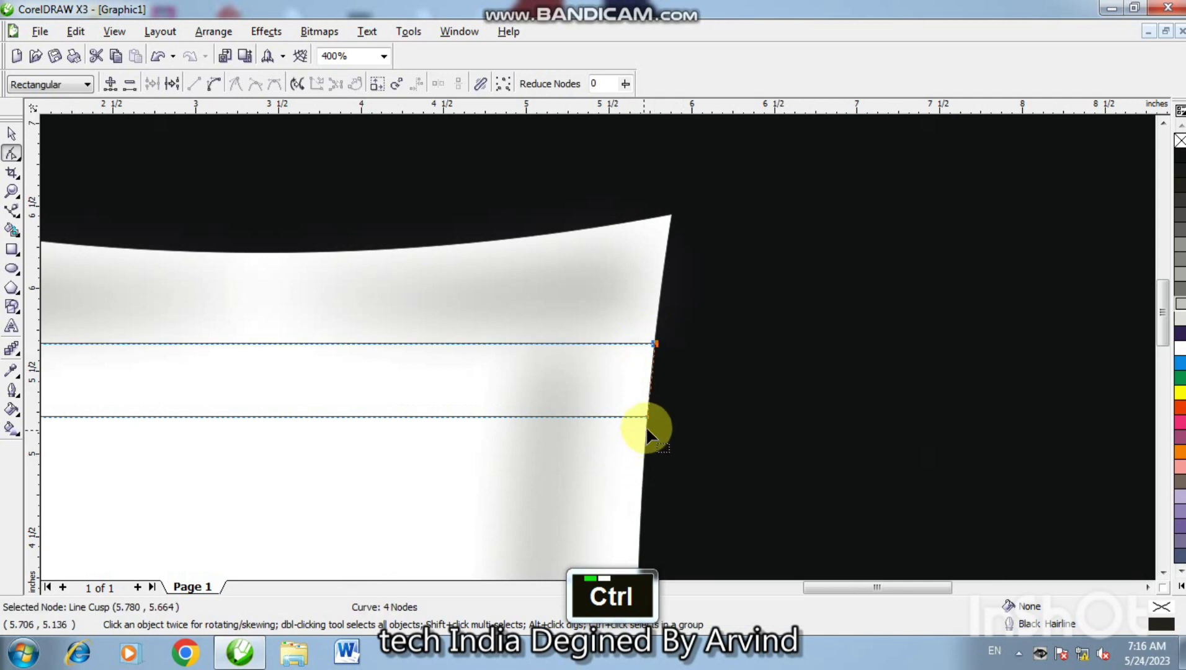
key("F3")
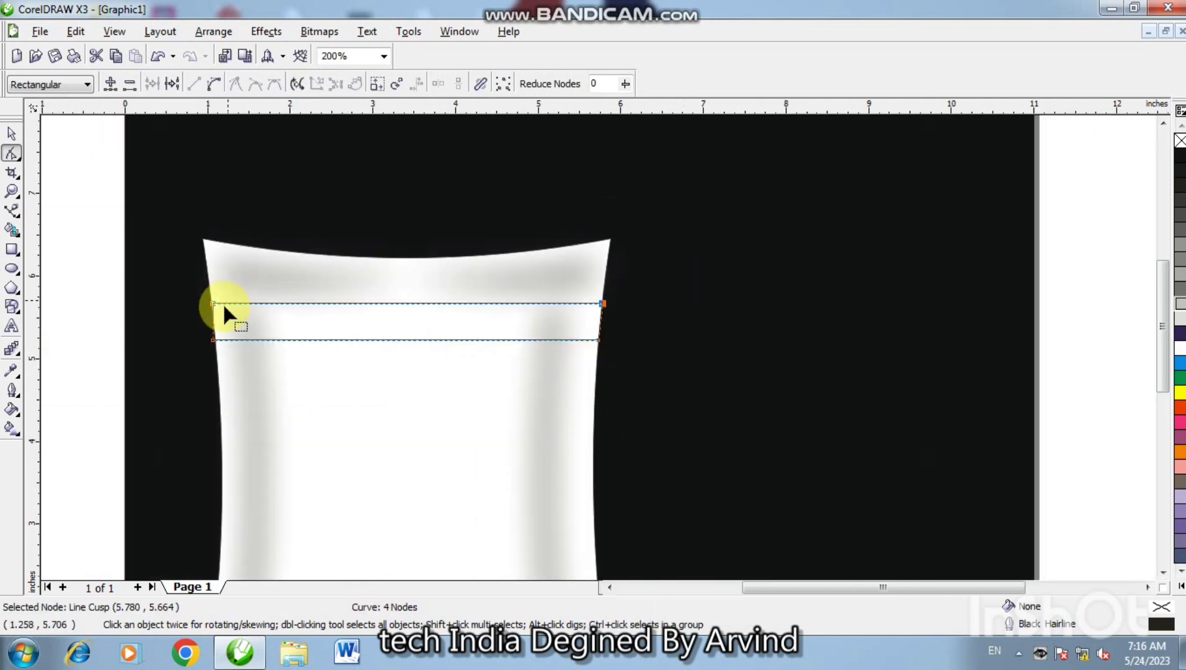
Zoom in and grab the band's top-left corner node to snap it to the pouch edge.
key("F2")
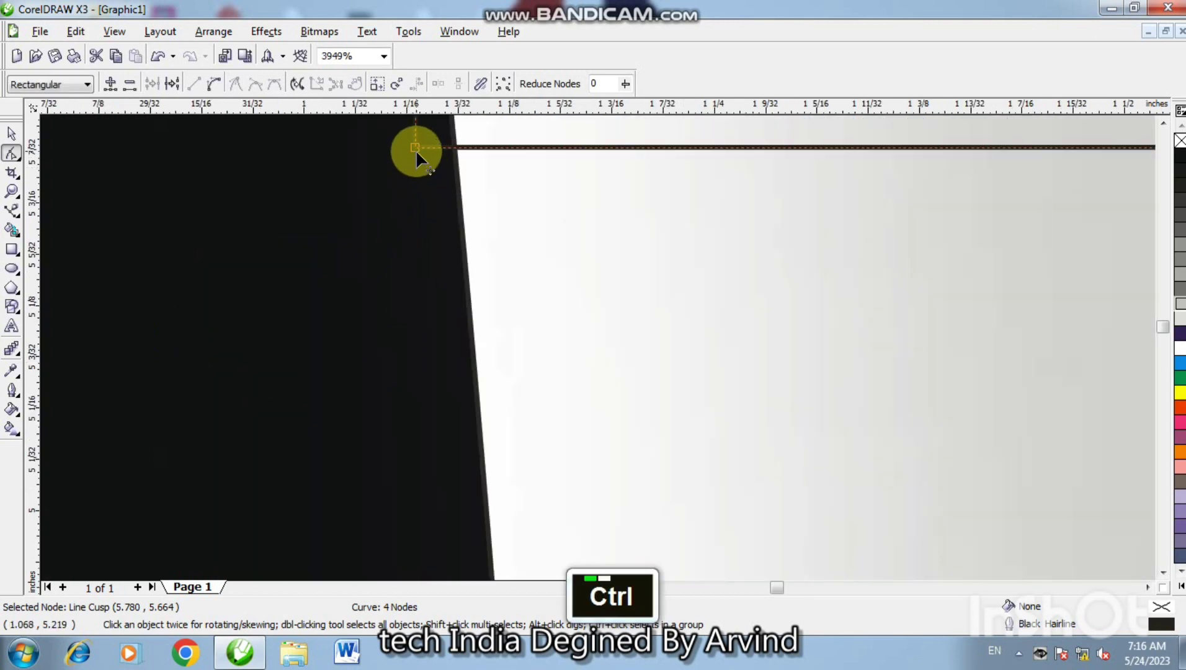
left_click(428, 159)
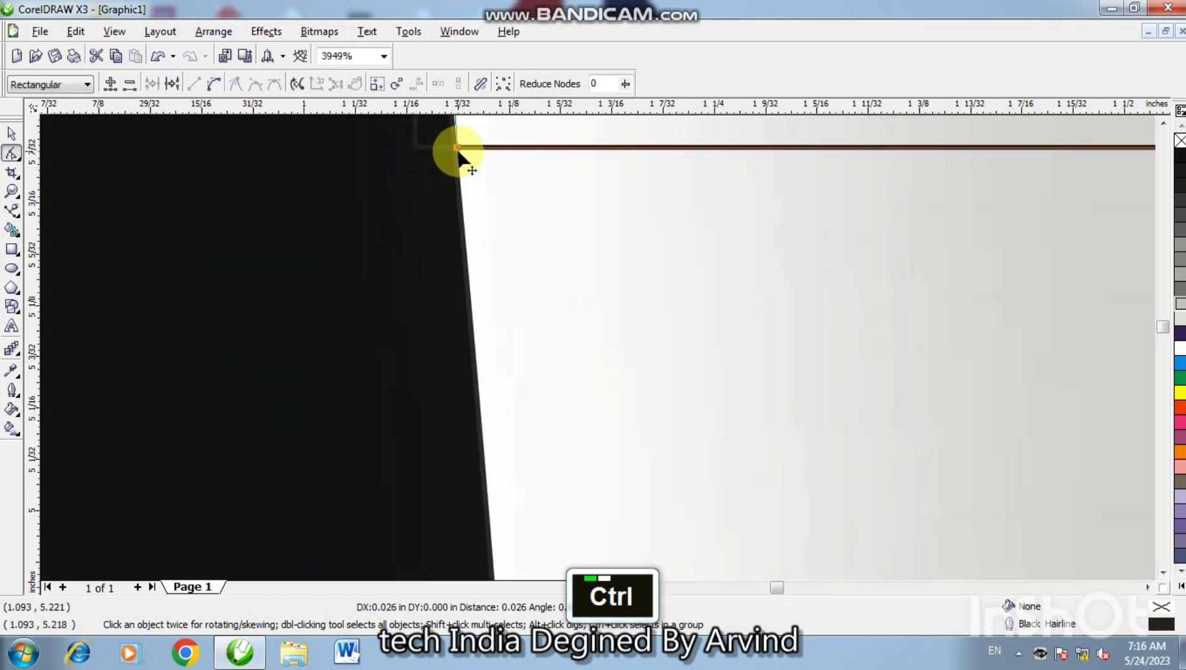
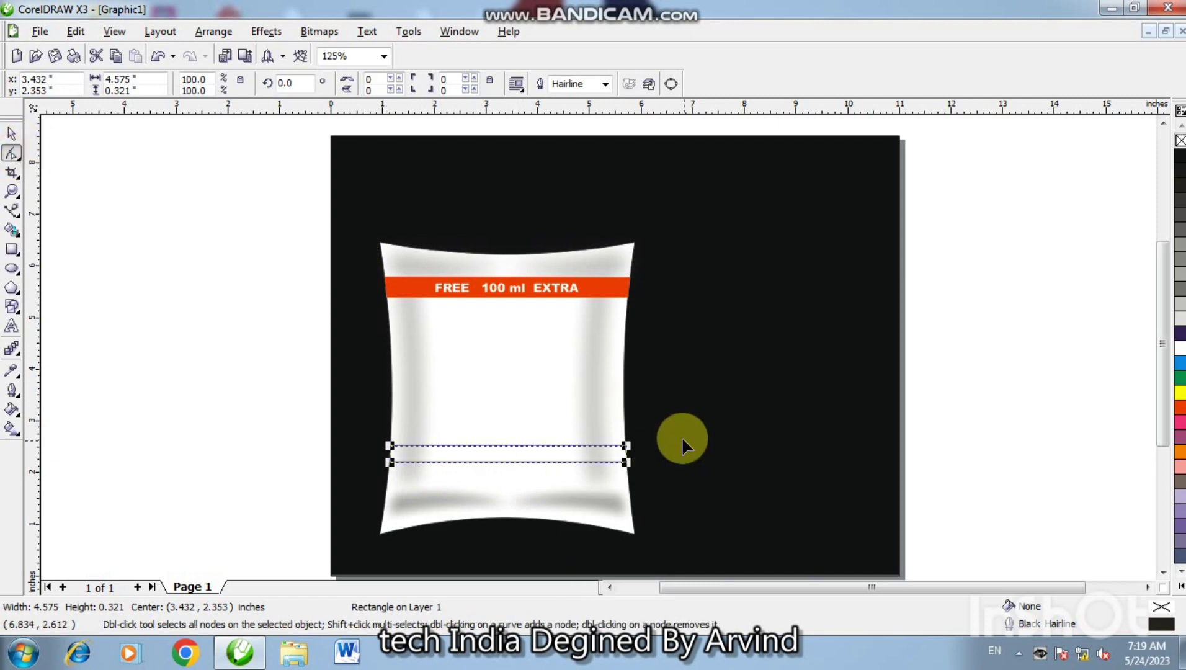
Convert the lower band to curves and nudge it into position across the pouch.
key("ctrl+q")
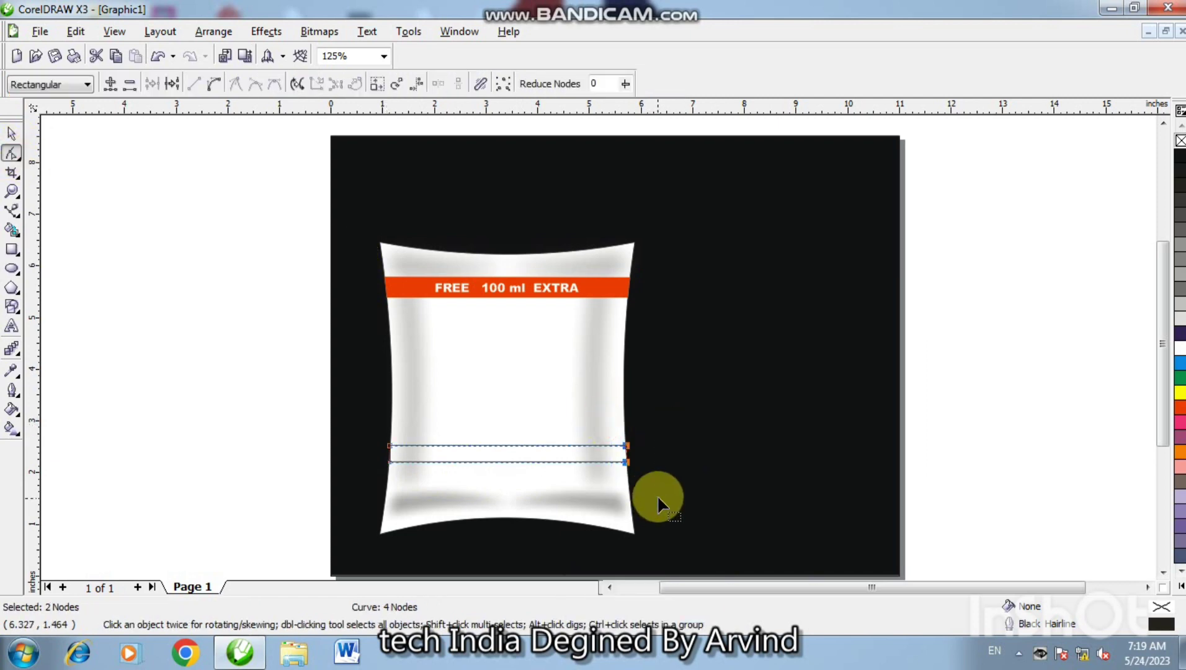
key("Down")
key("Down")
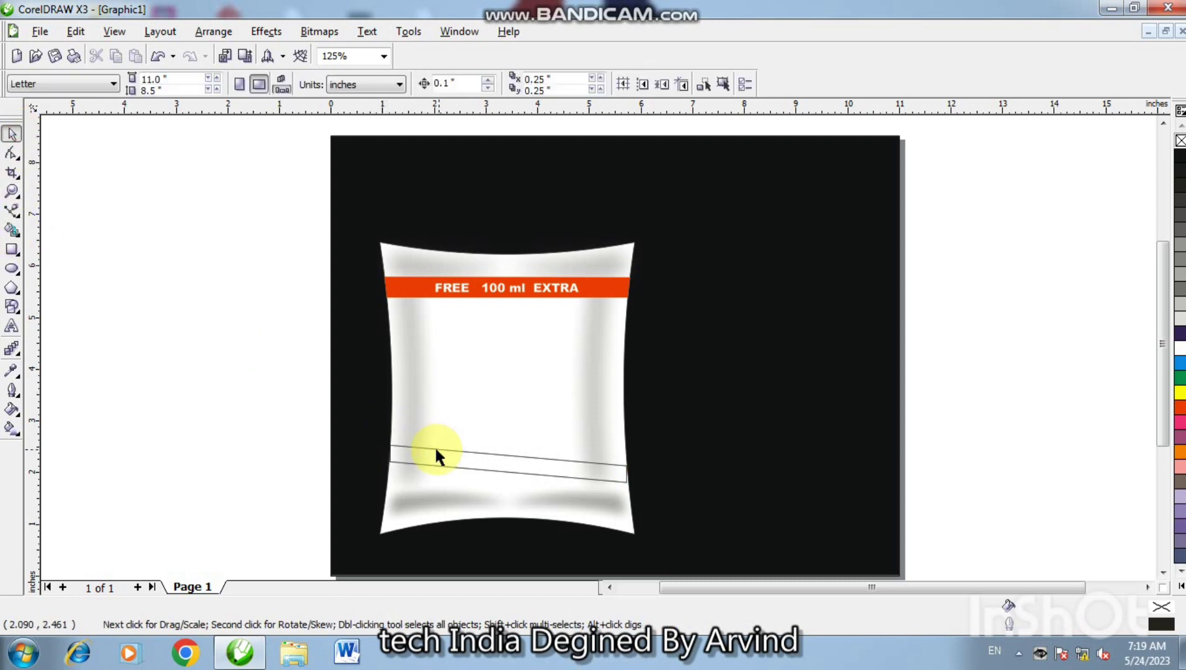
key("ctrl+Up")
key("ctrl+Up")
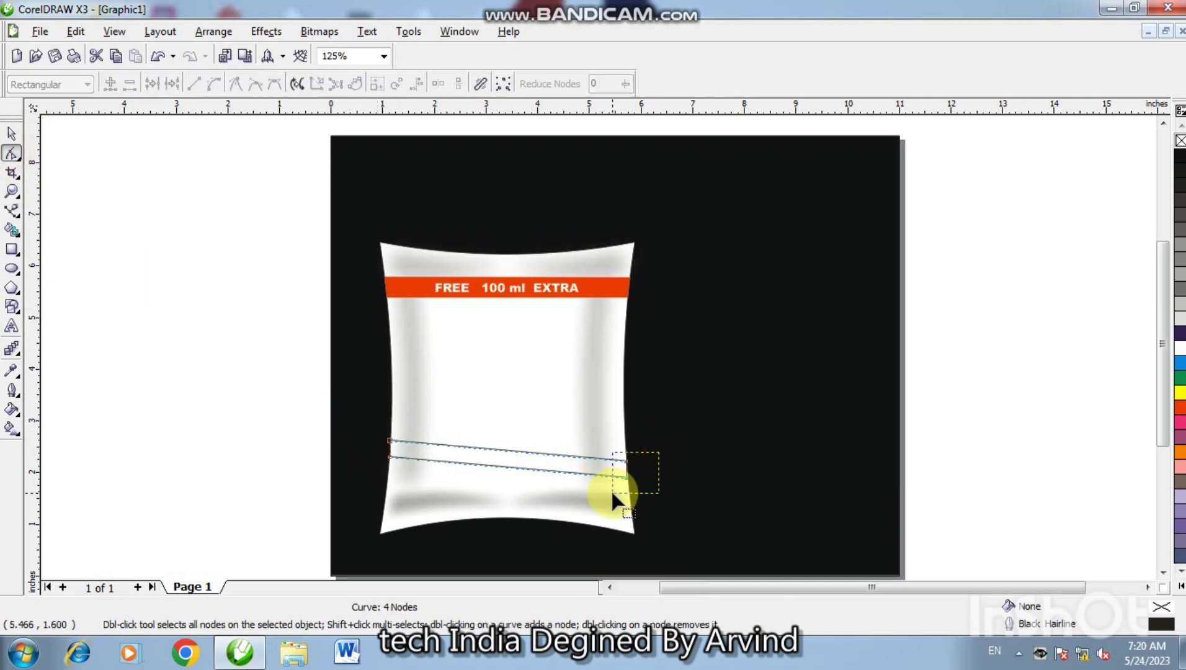
key("Left")
key("Right")
key("Down")
Snap the band's upper and lower right nodes onto the pouch's right edge.
key("F2")
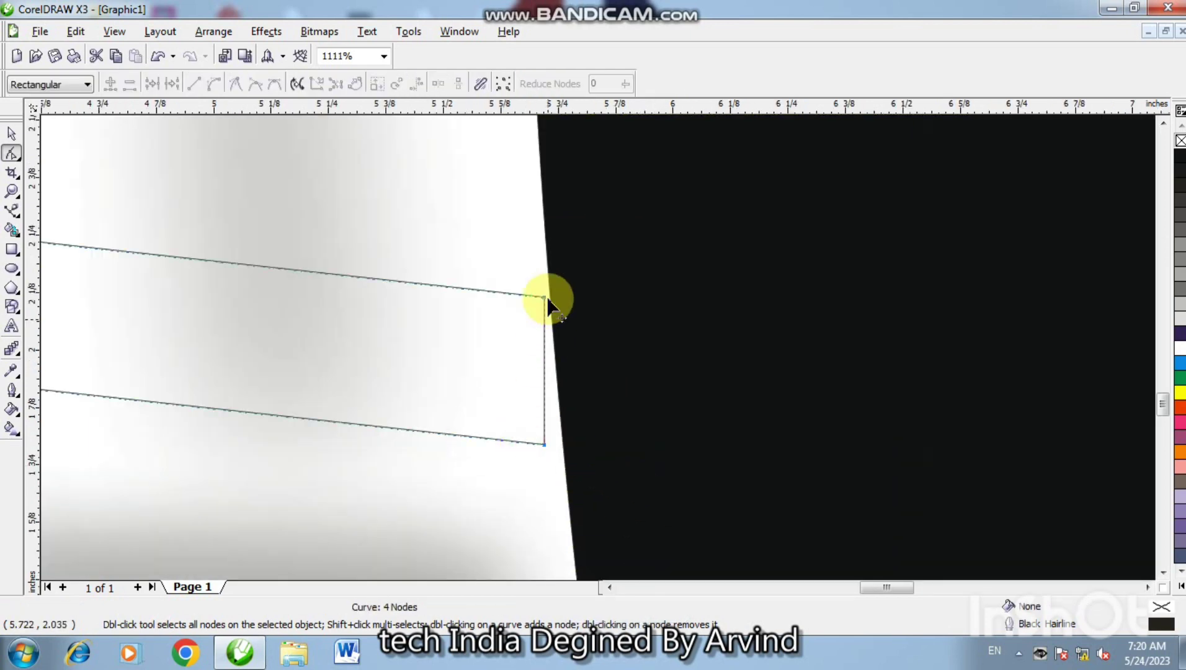
left_click(556, 306)
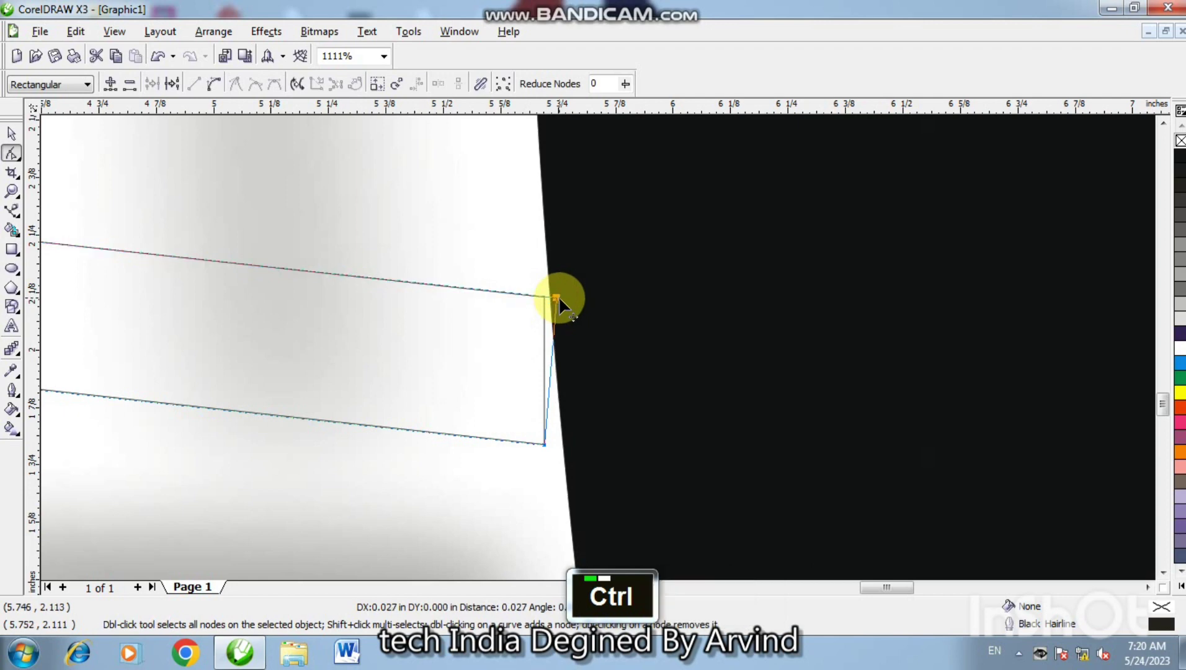
left_click(575, 452)
key("Home")
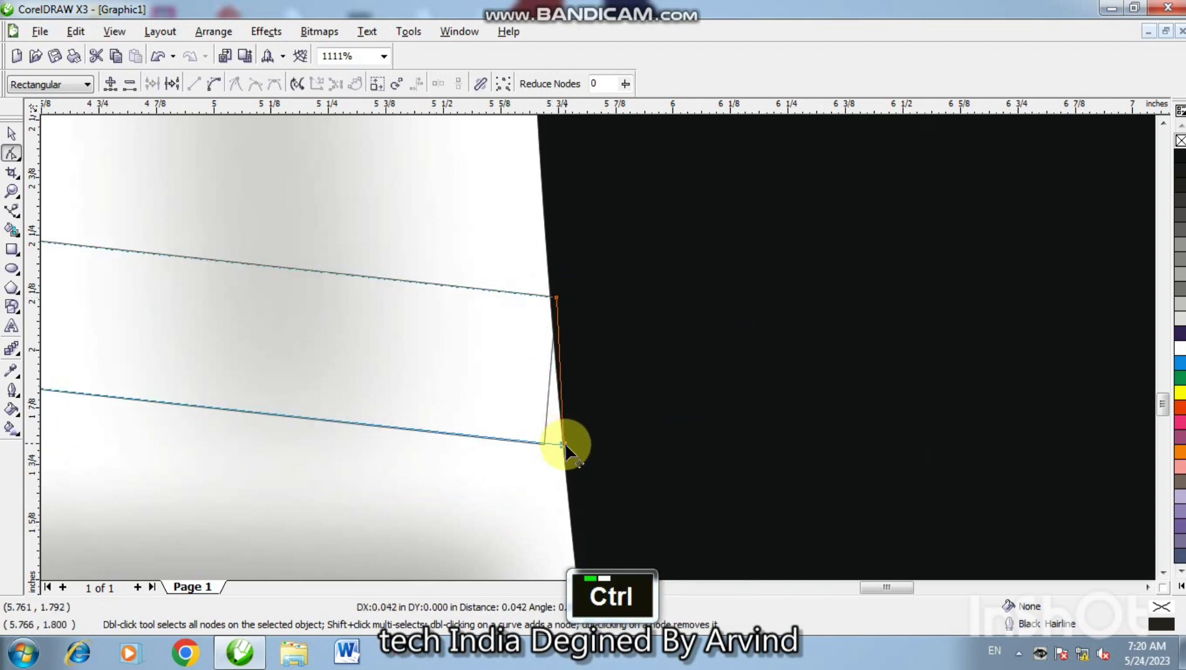
left_click(576, 454)
key("F3")
key("F3")
Snap the band's upper and lower left nodes onto the pouch's left edge.
key("F2")
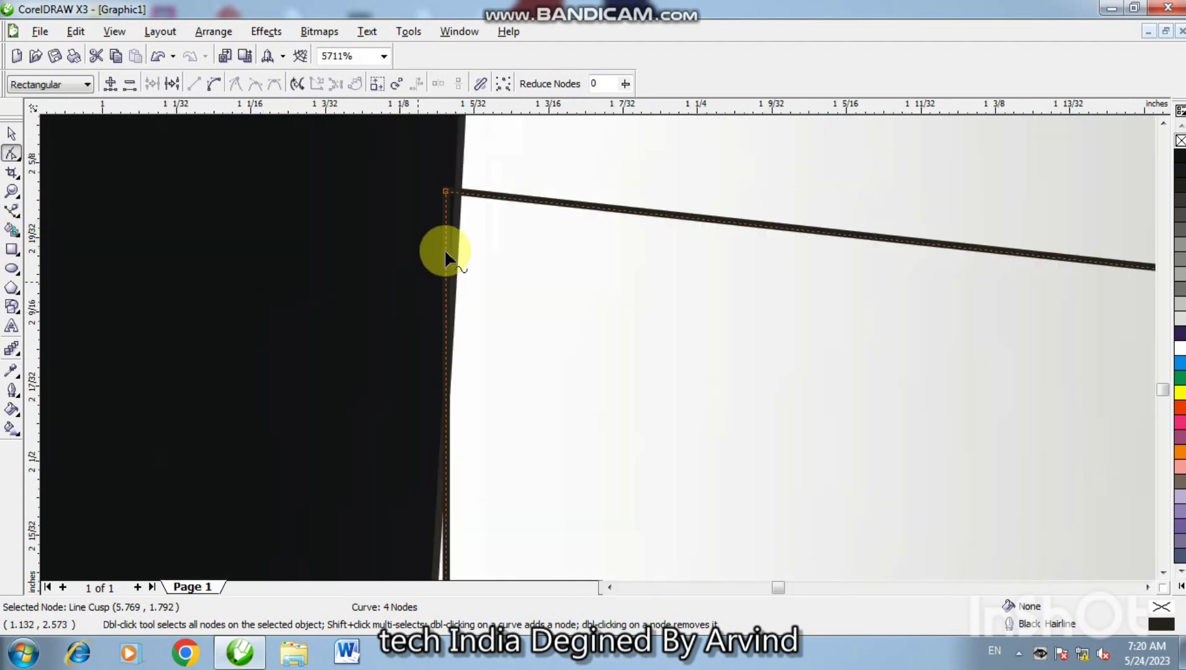
left_click(457, 202)
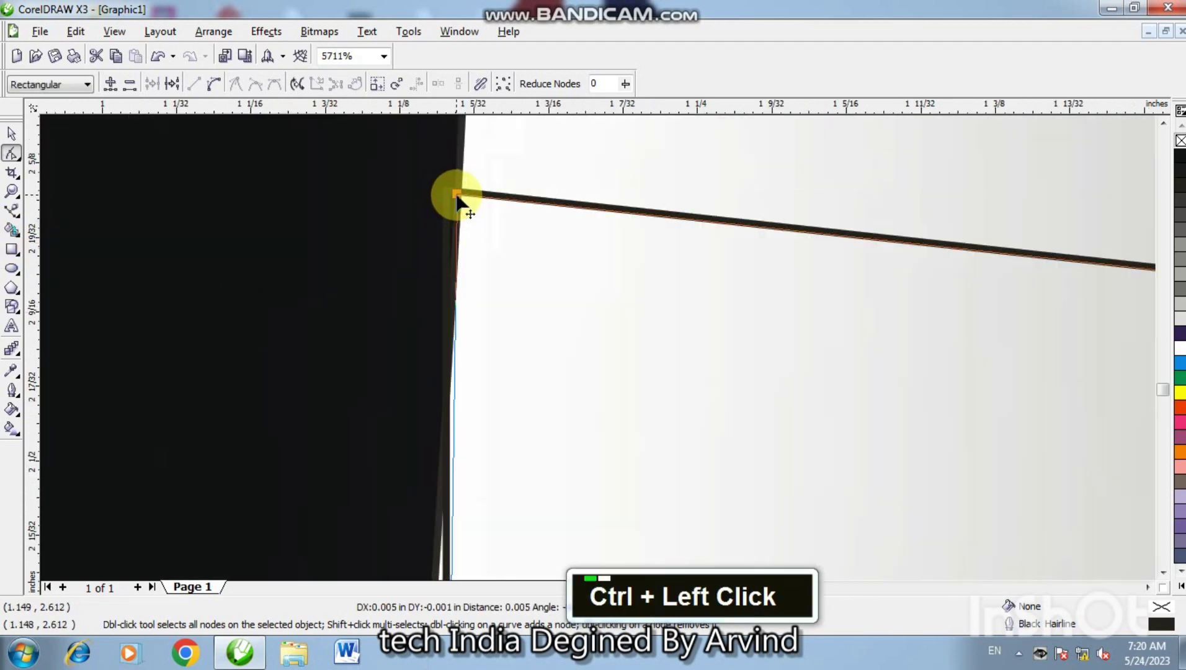
key("F3")
key("F3")
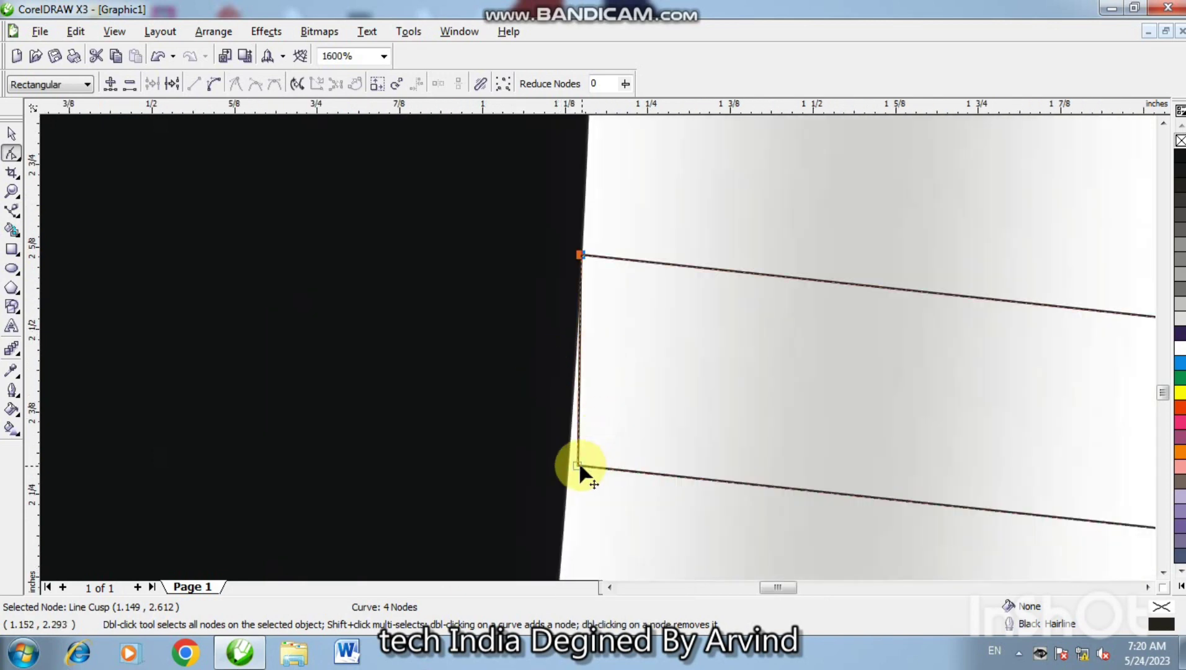
key("F2")
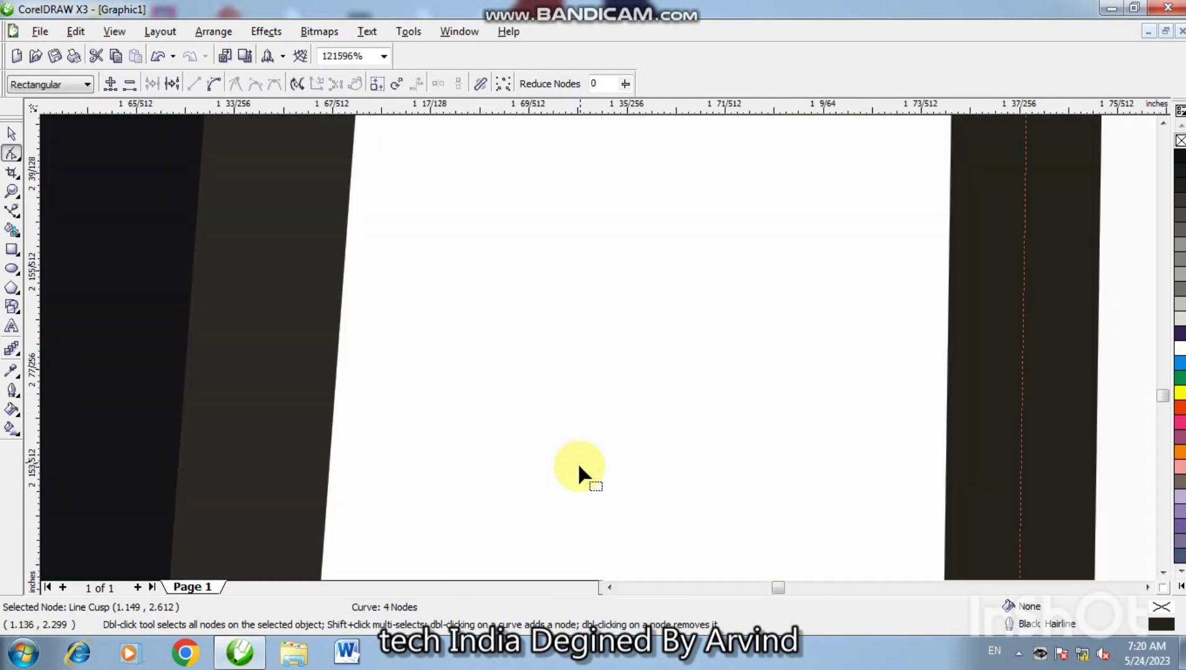
key("F3")
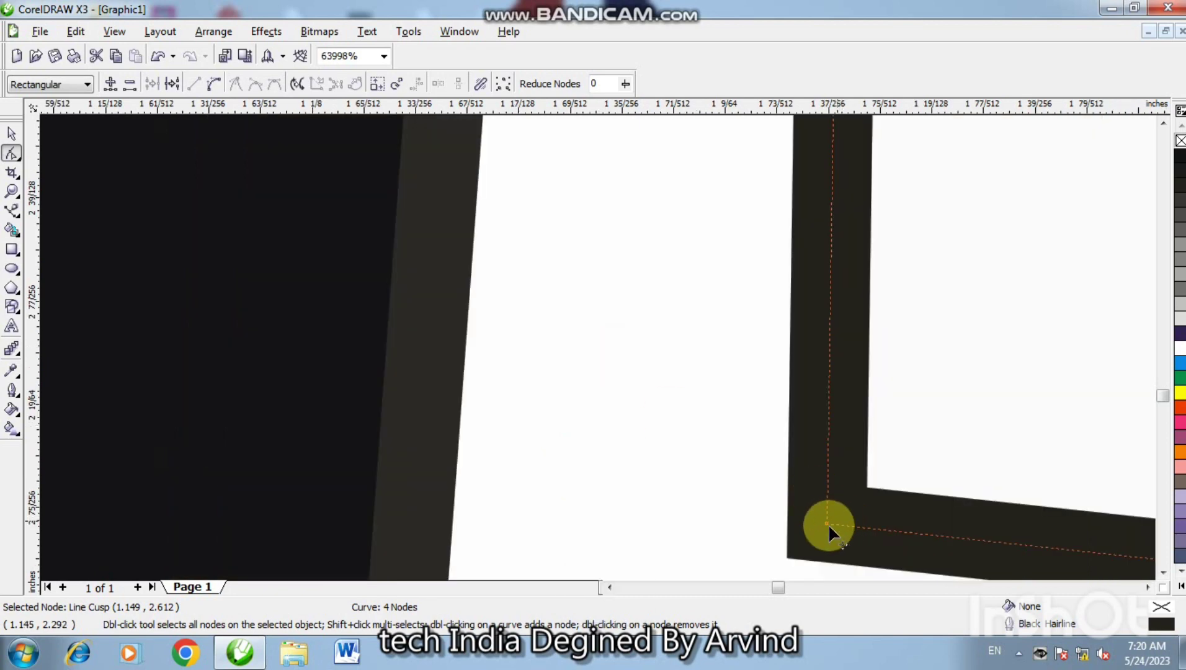
left_click(614, 523)
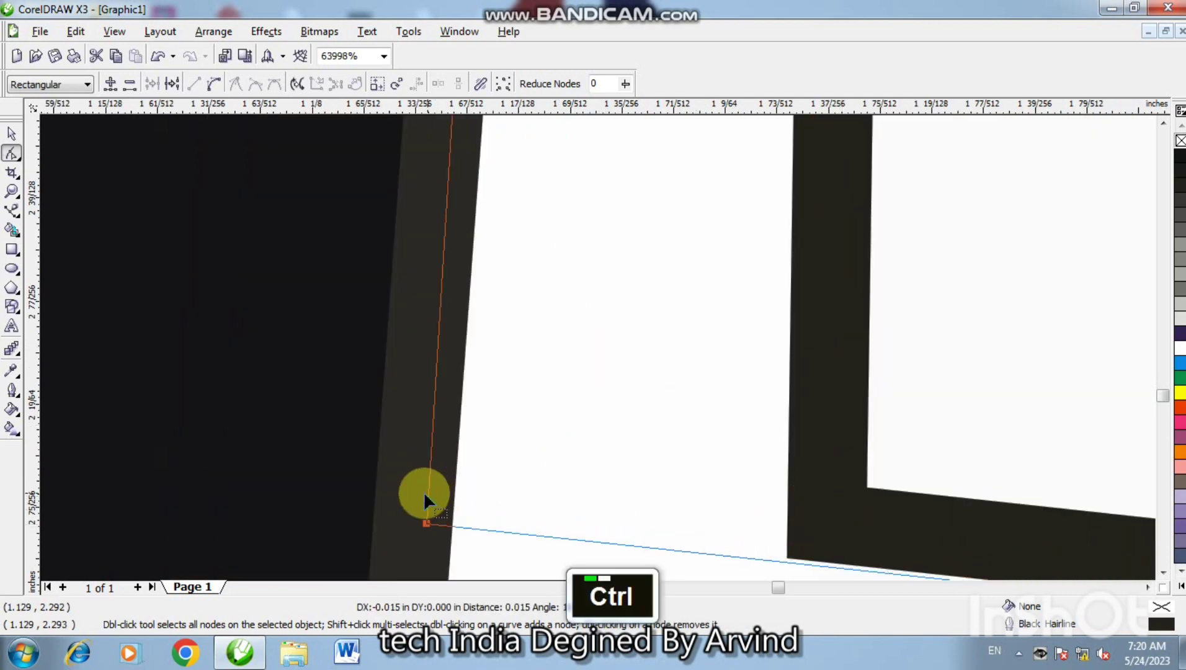
key("F4")
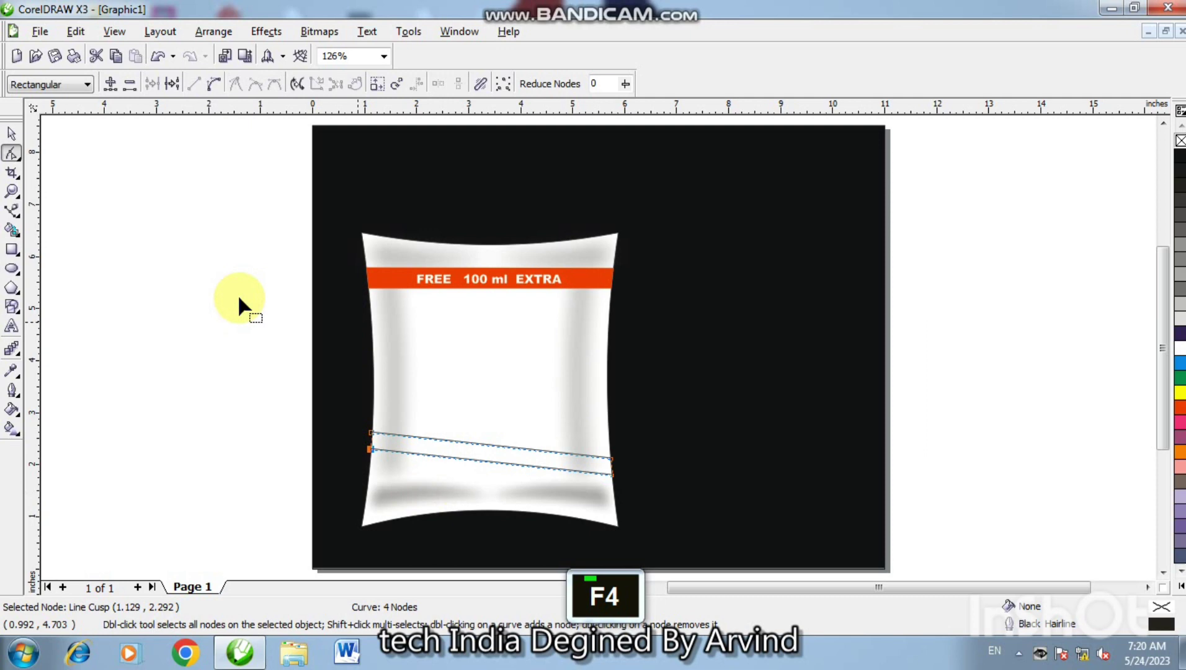
Turn the band's lower and upper edges into curves so they can bow downward.
key("F2")
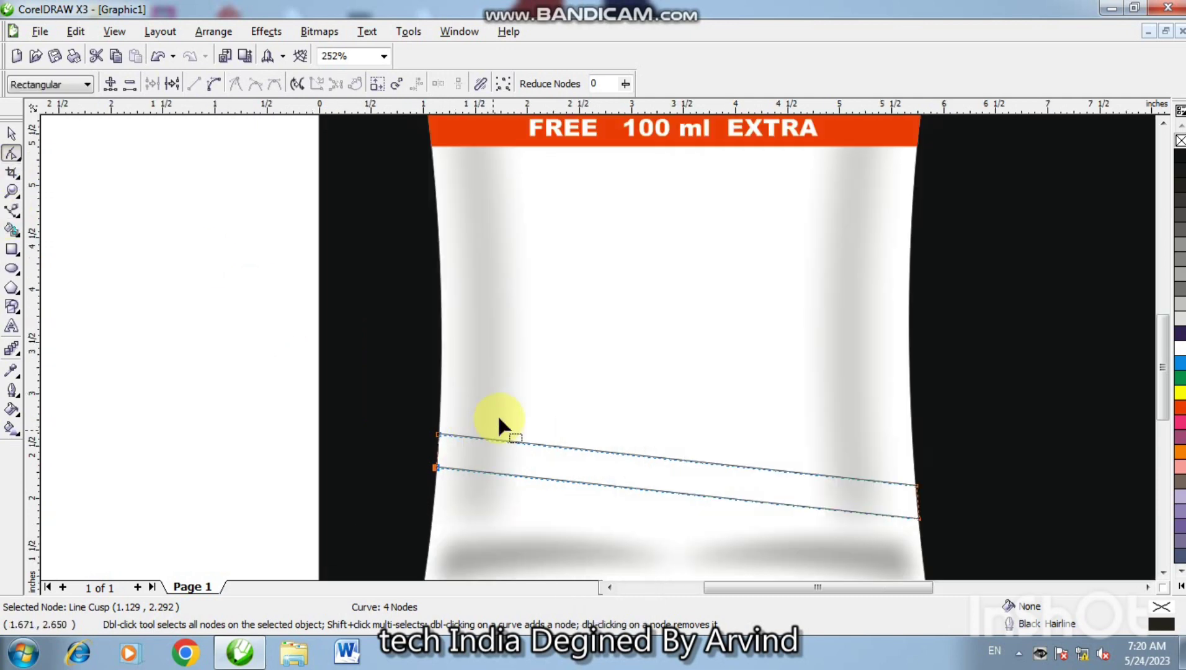
right_click(686, 503)
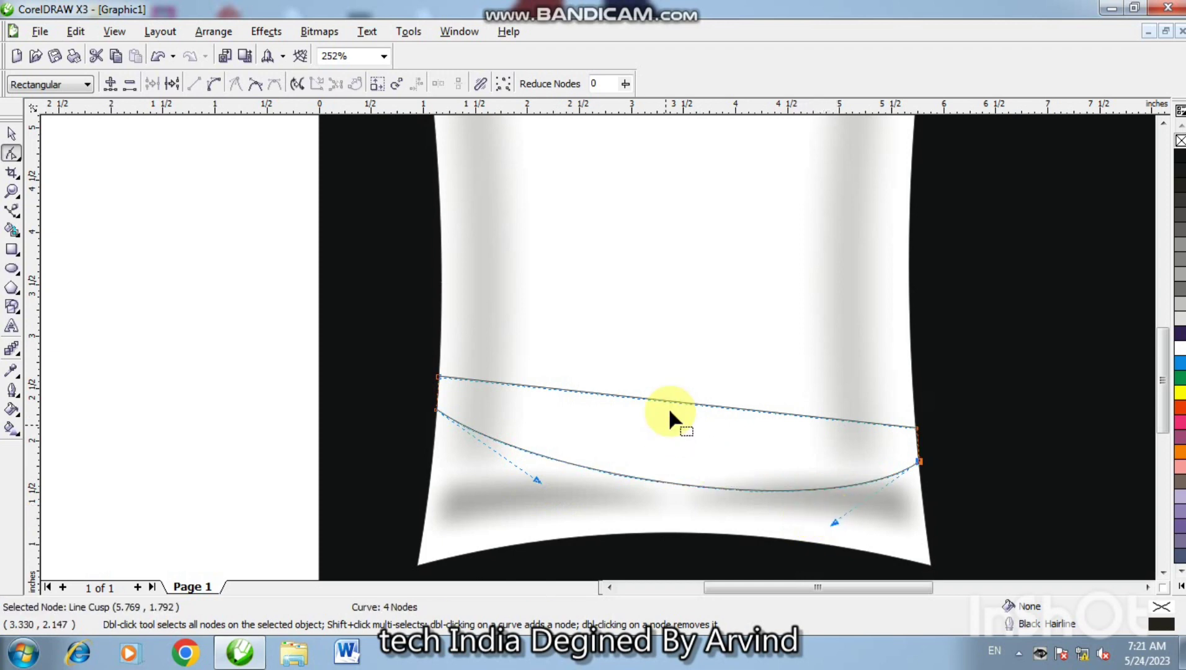
right_click(685, 409)
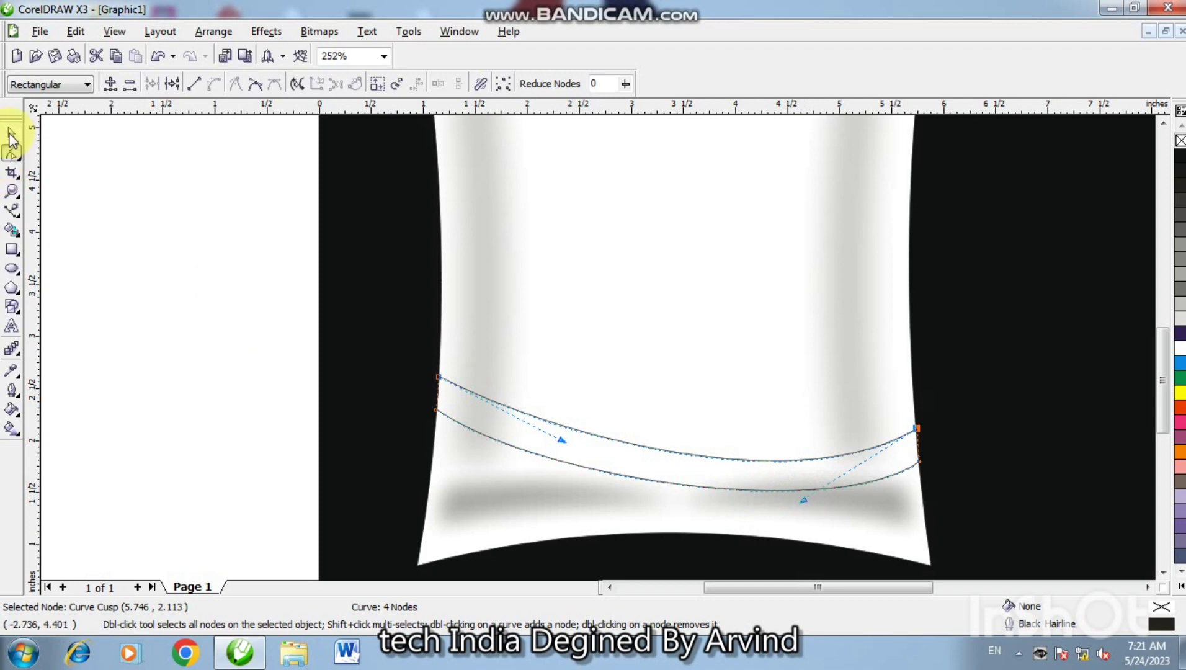
Return to the Pick tool and select the curved lower band as a whole object.
double_click(132, 308)
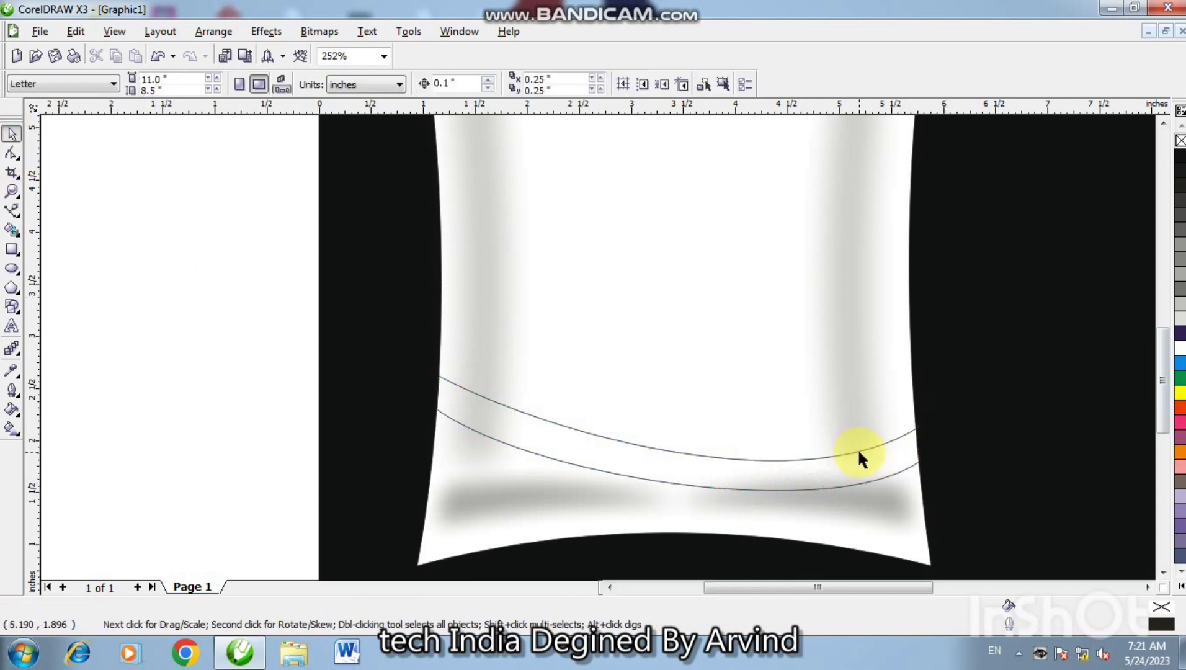
key("ctrl+Up")
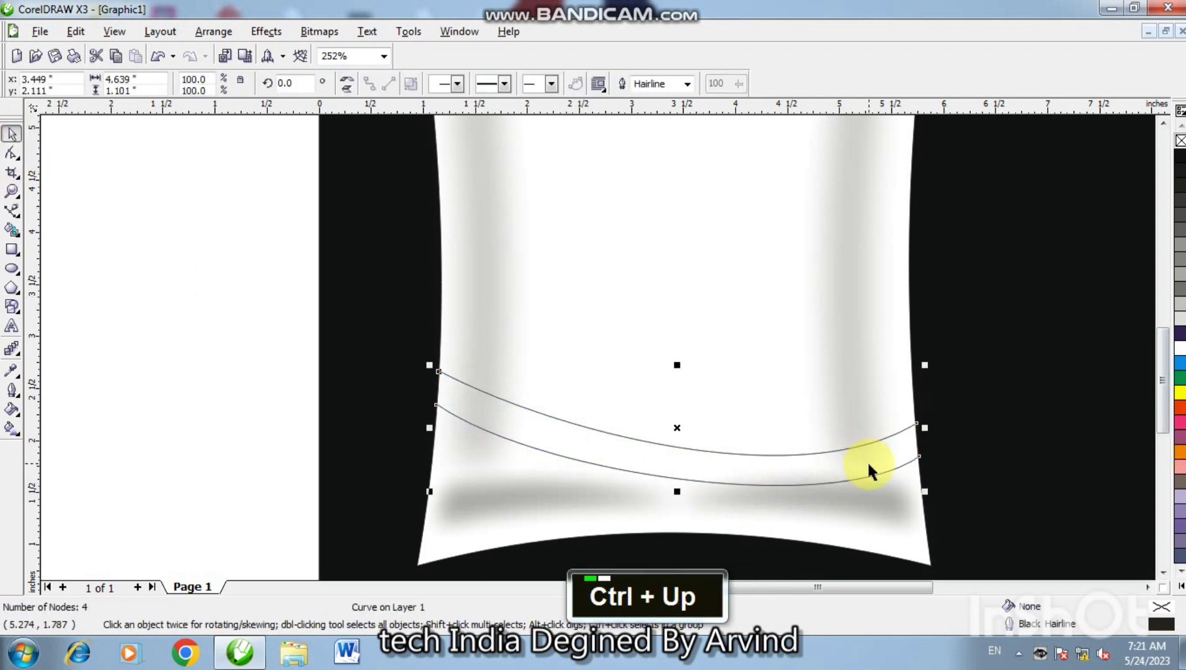
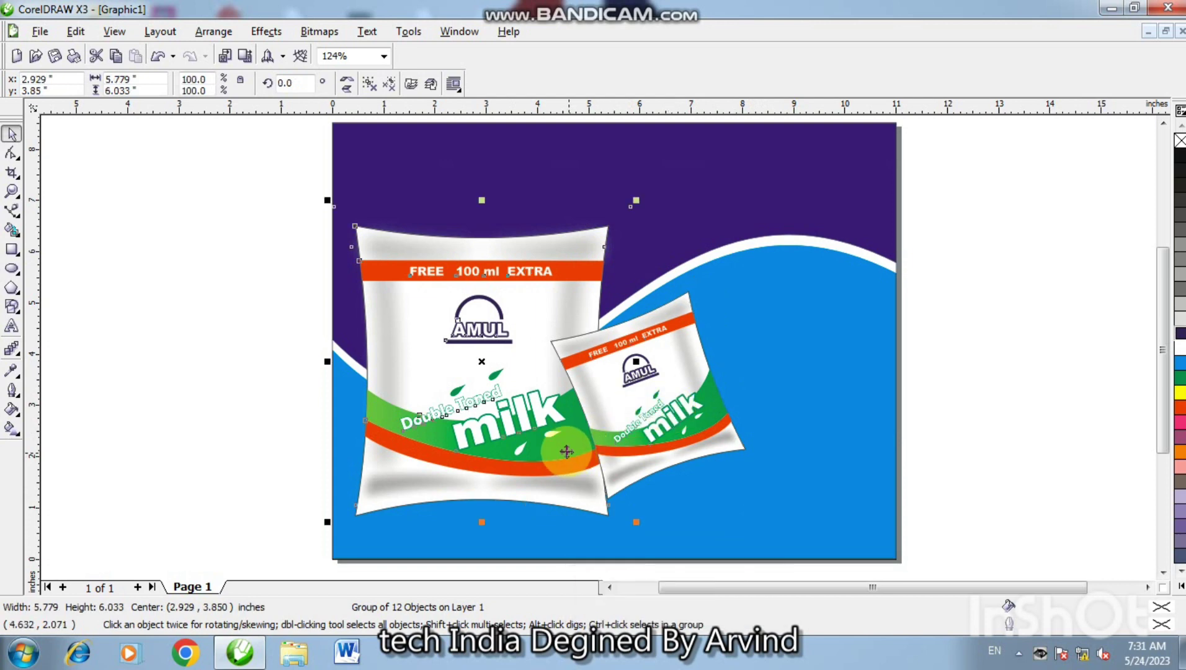
Bring the large pouch forward and nudge the duplicated small pouch rightward into the row.
key("shift+Page_Up")
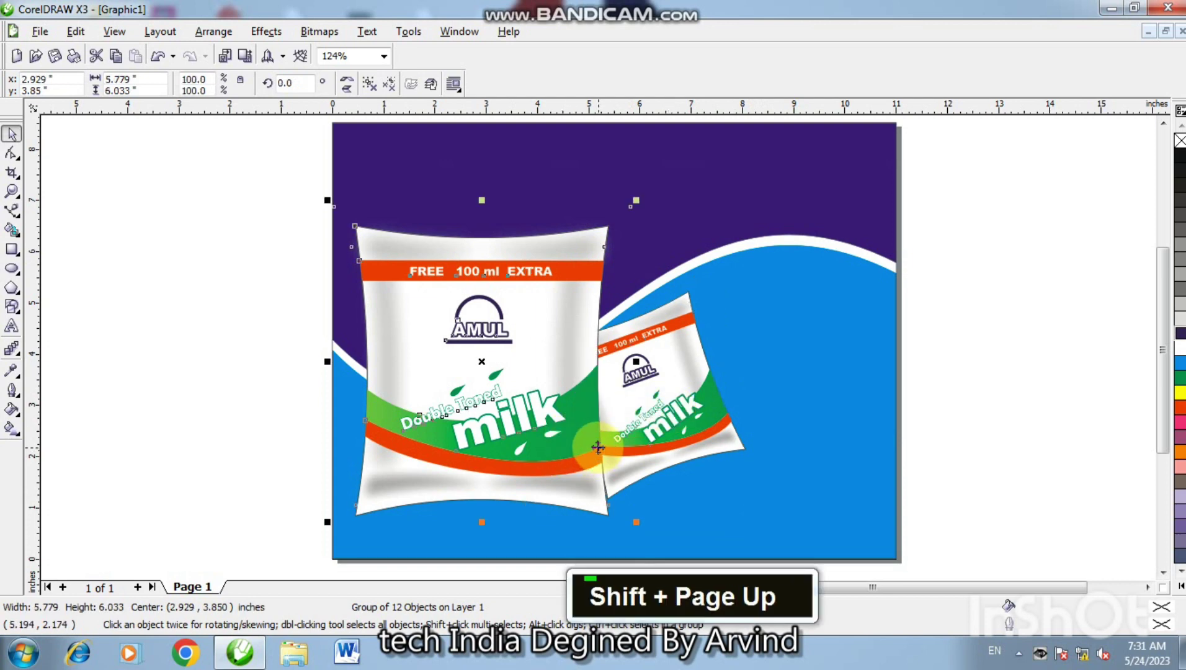
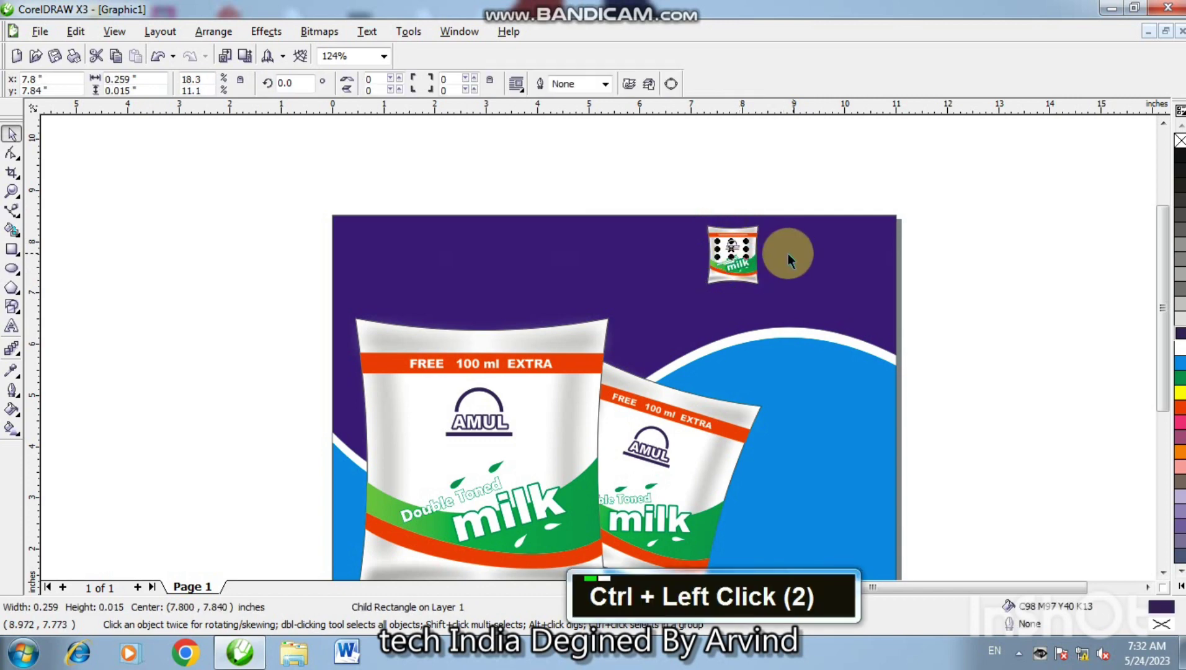
key("Right")
key("Right")
key("Right")
key("Right")
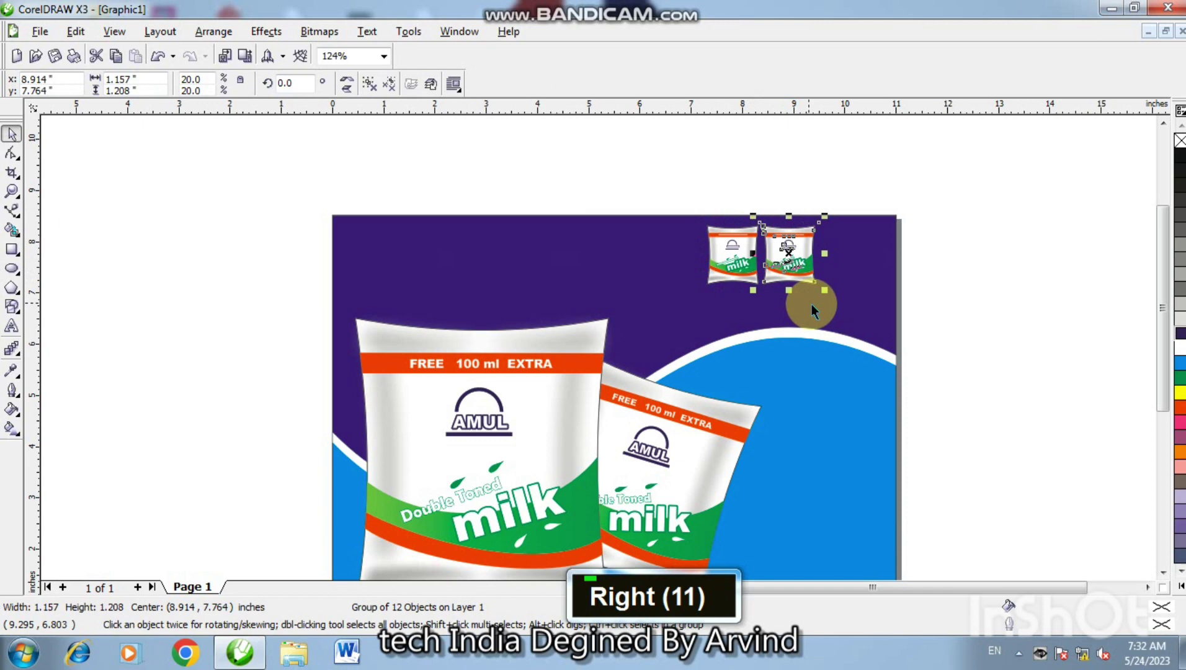
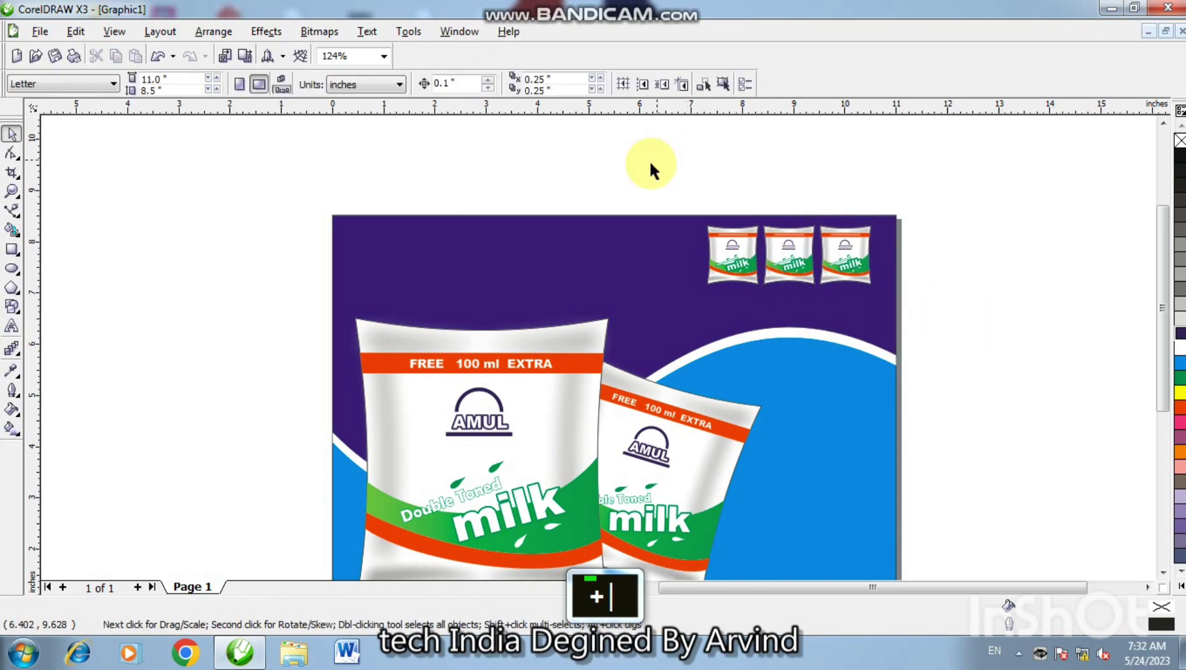
Start the Text tool with the Kruti Dev 011 Hindi font.
key("|")
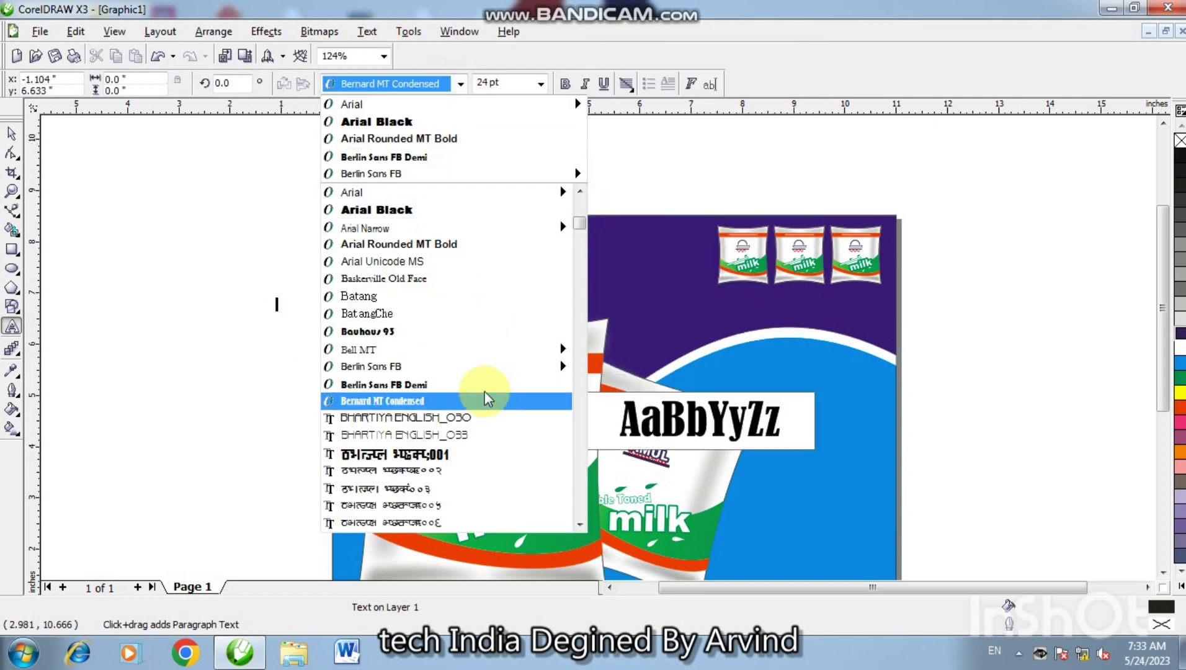
double_click(586, 529)
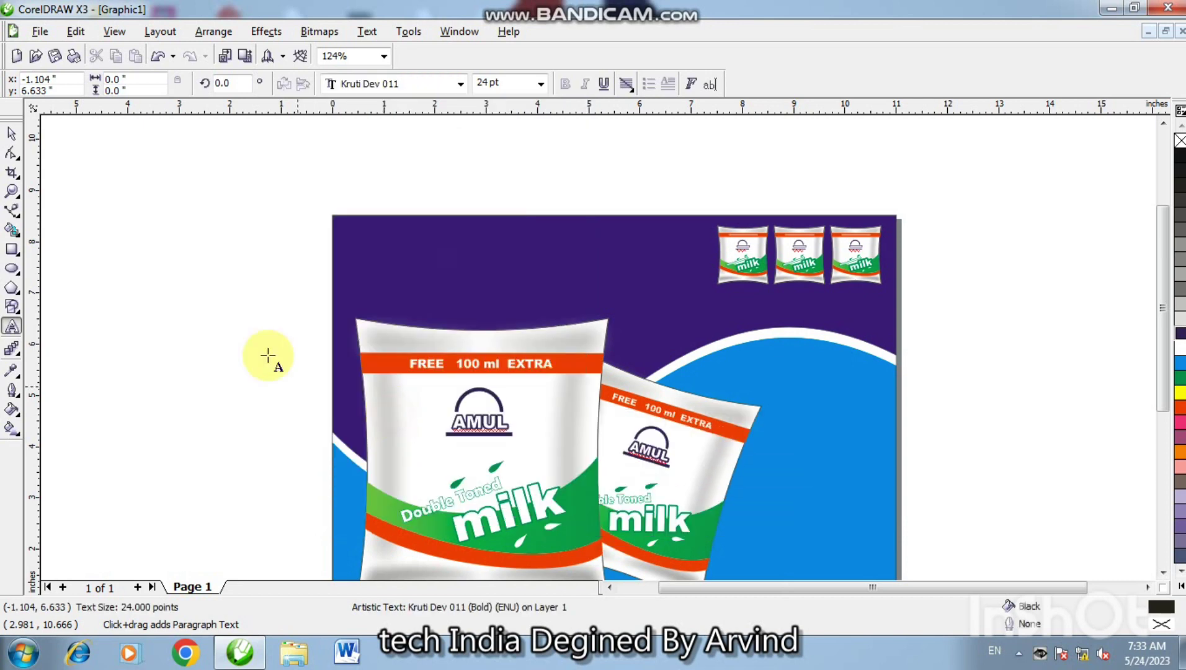
Type the Hindi slogan 'vewy nw/k fi;sxk bf.M;k rks ft,x' on the canvas left of the page.
type("v")
type("ew")
type("y")
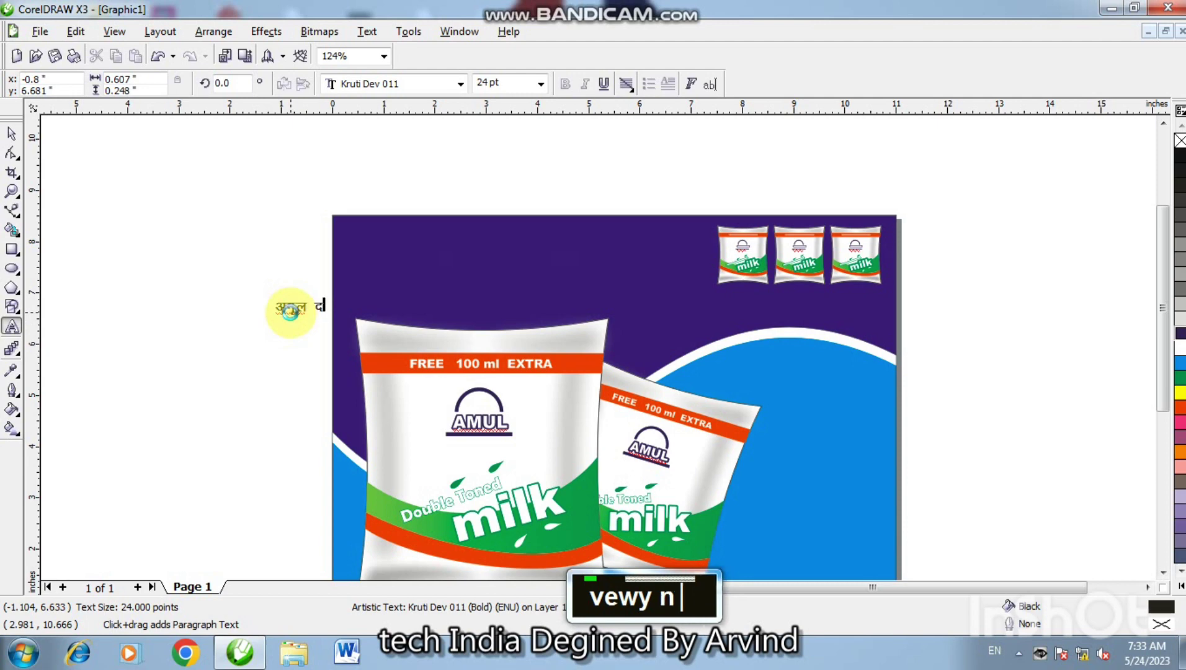
type("nw/")
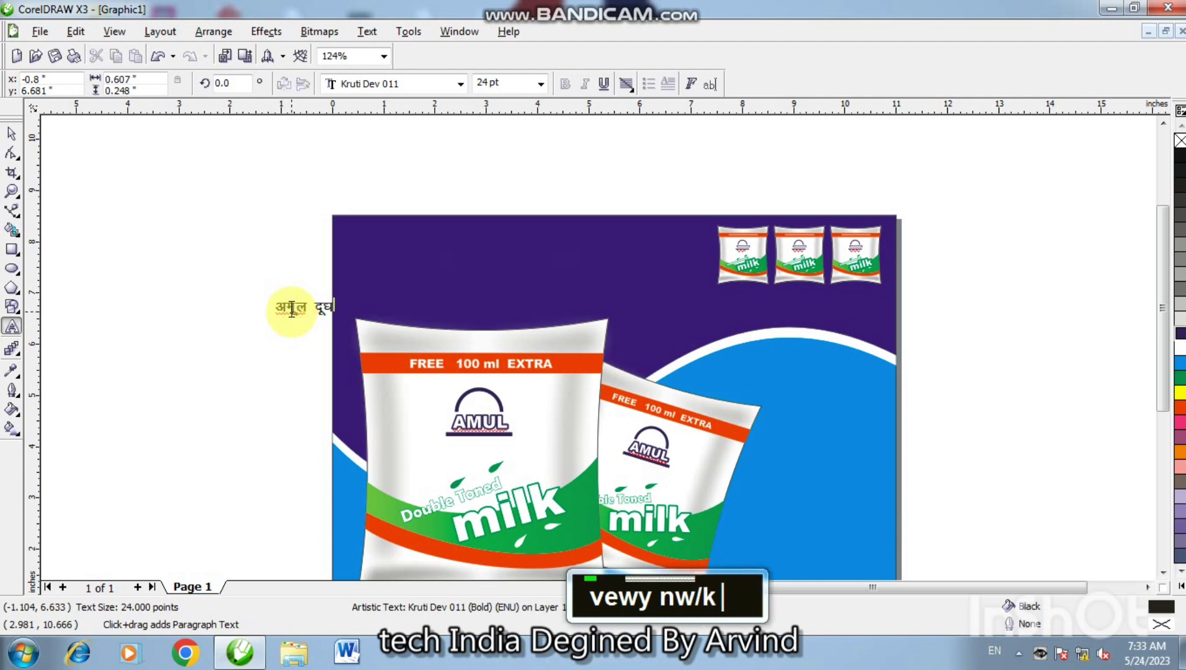
type("k fi")
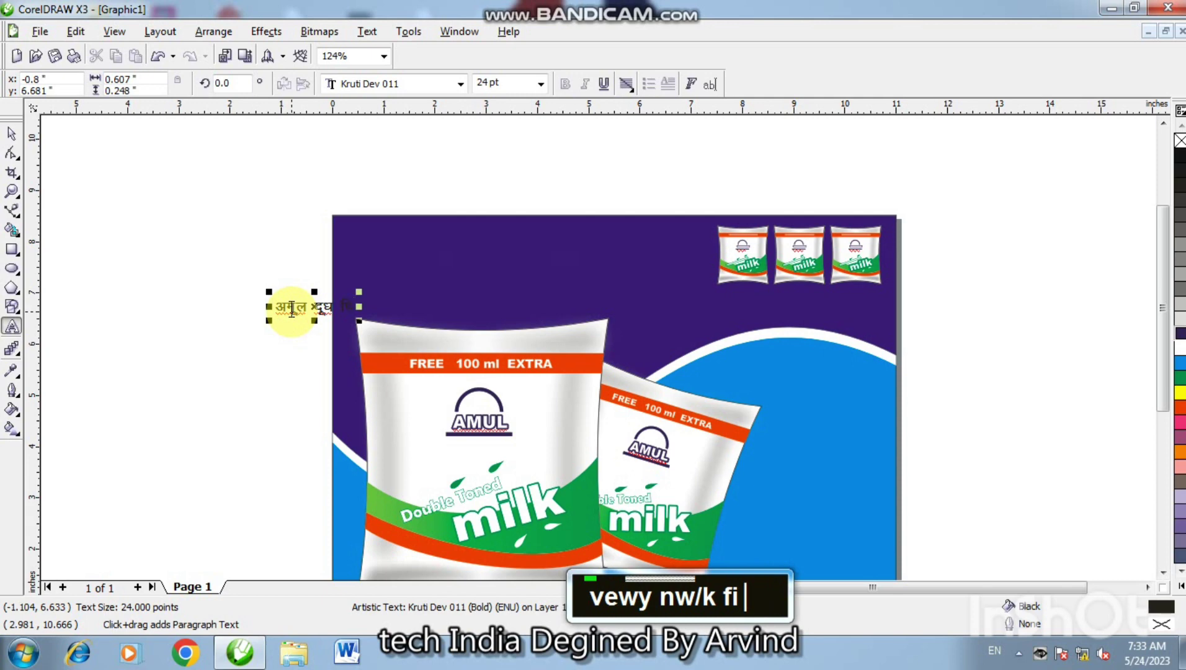
type(";")
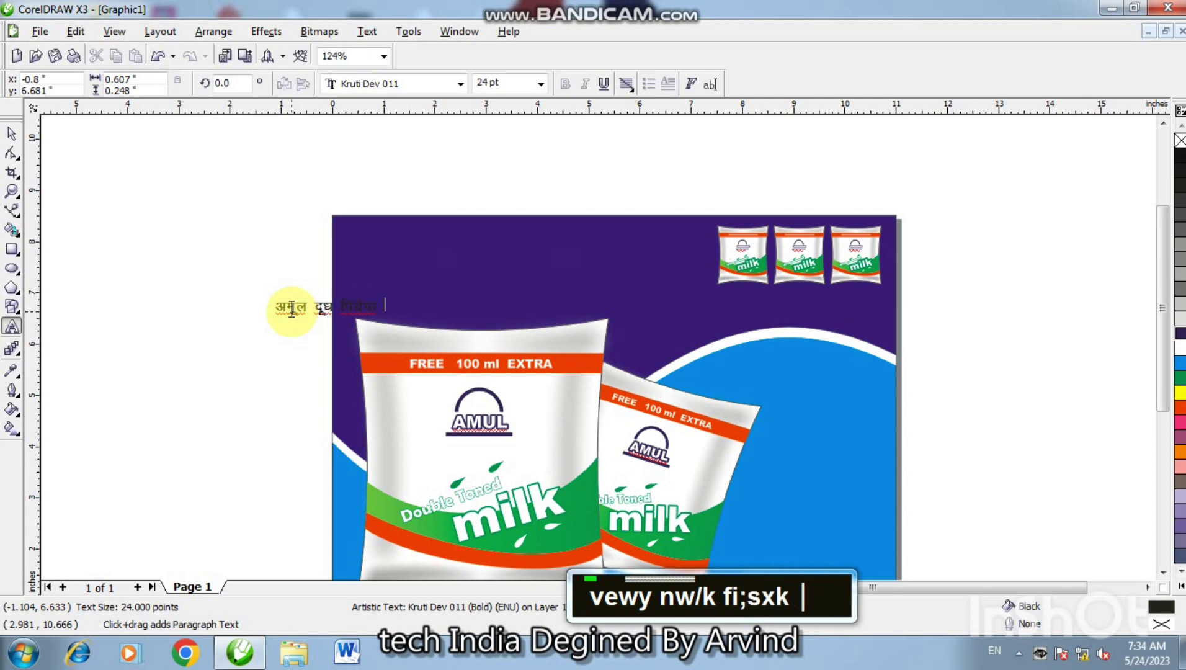
type("sxk bf")
type(".")
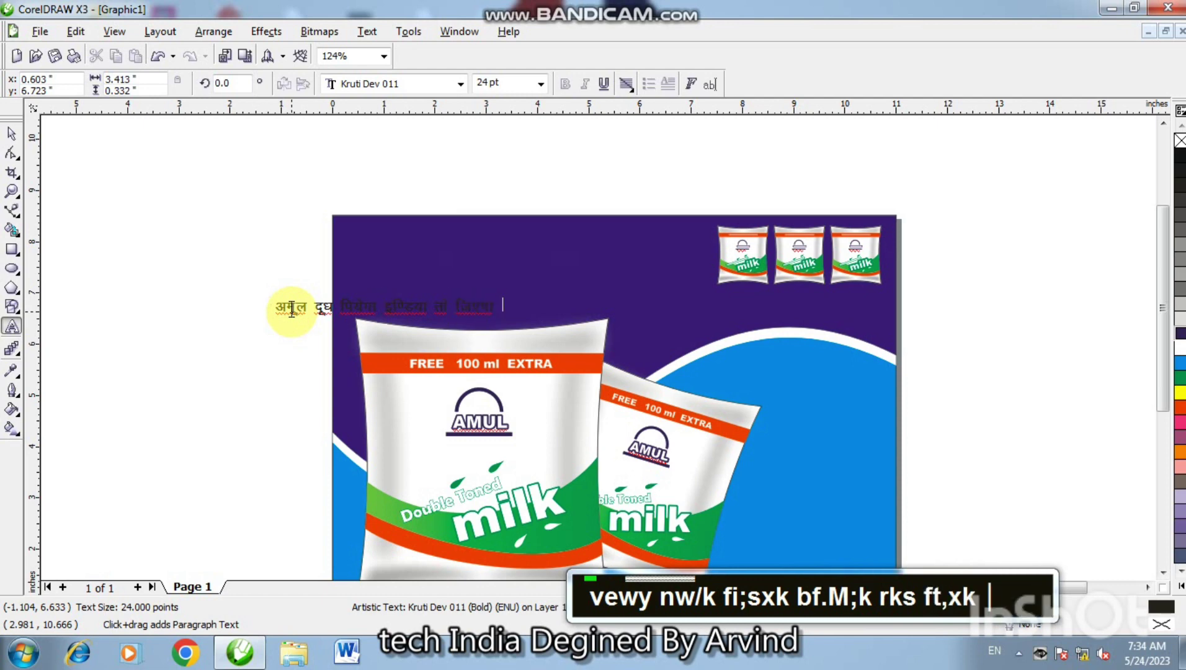
type("M;k rk")
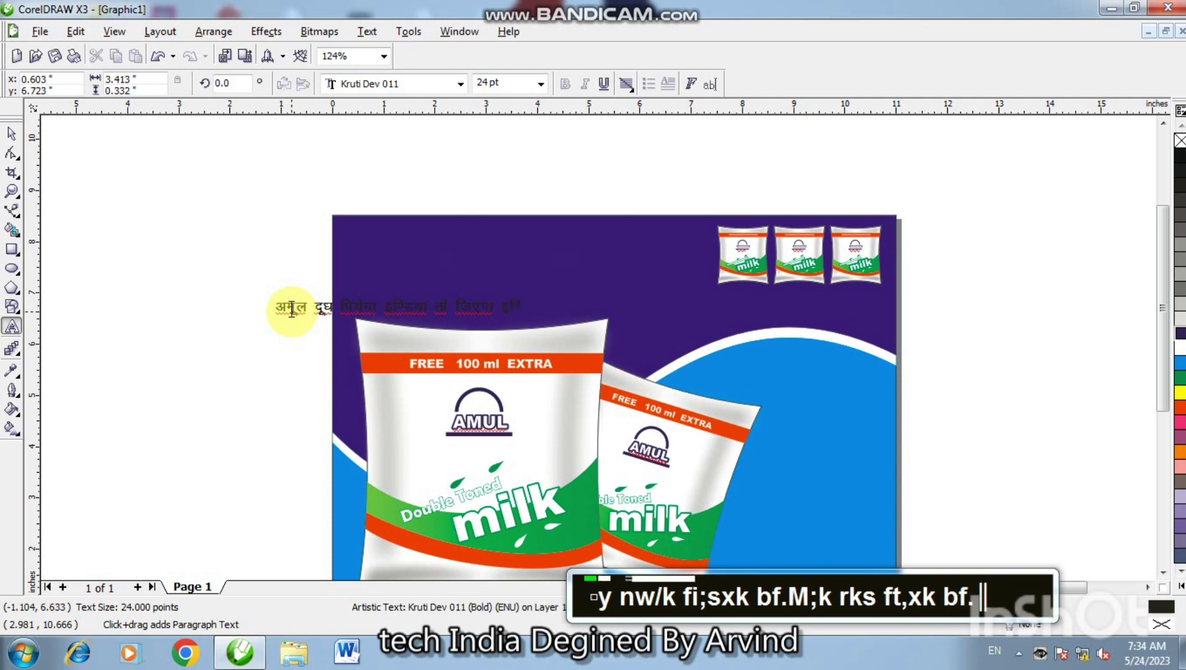
type("s ft,x")
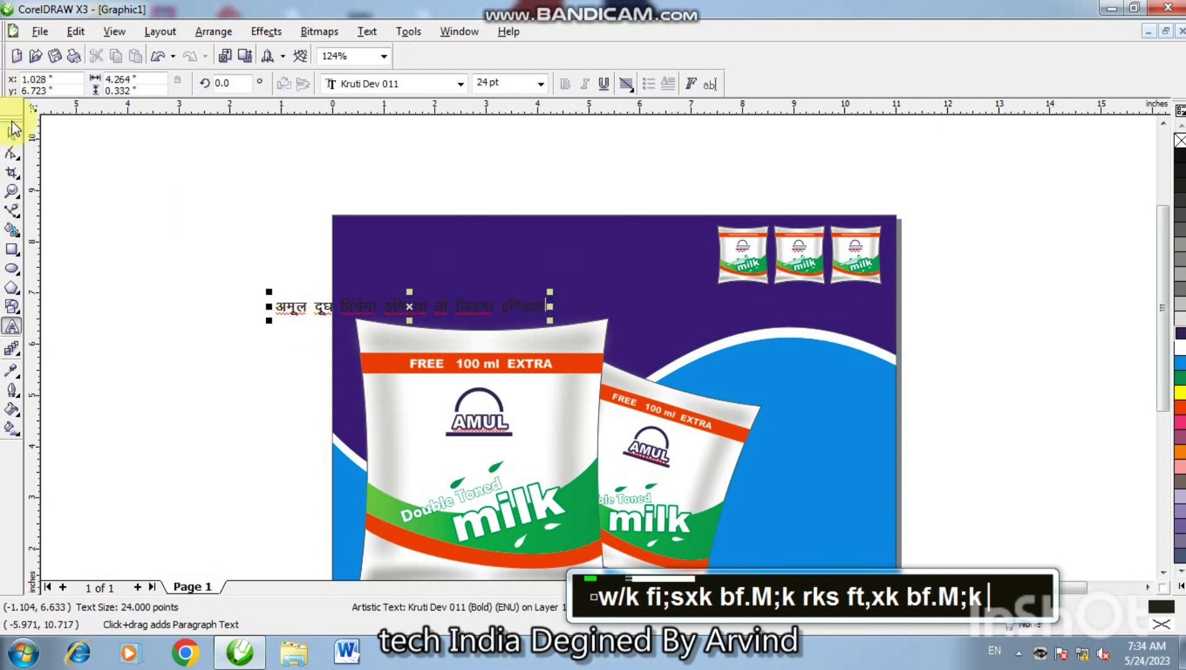
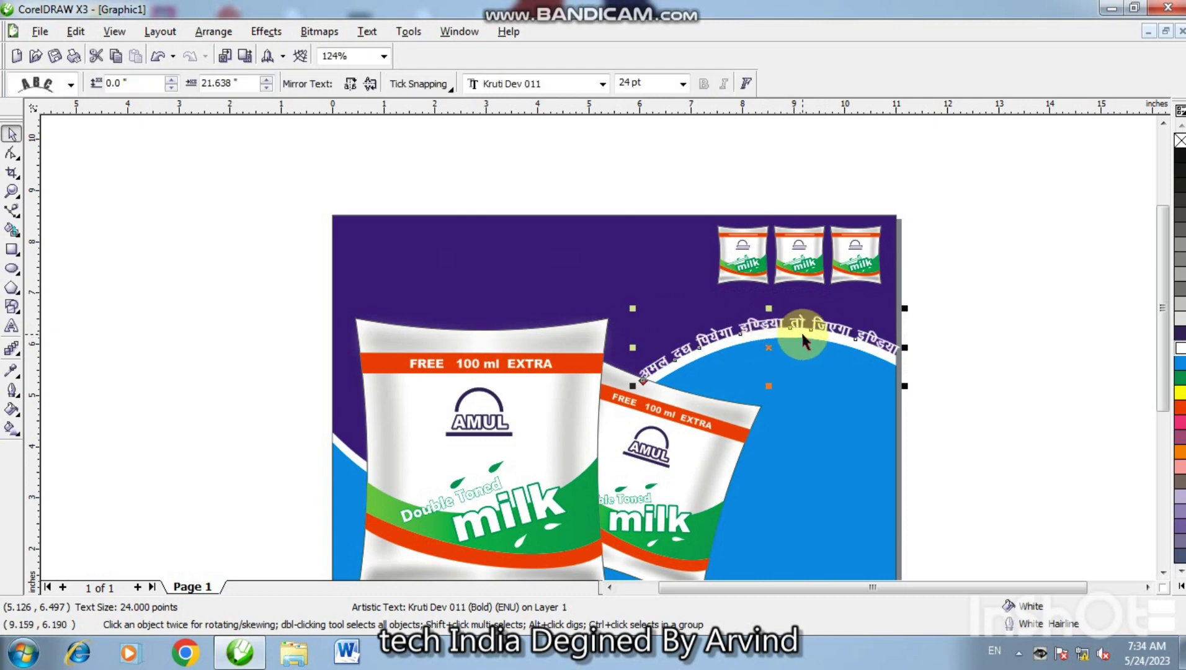
Nudge the curved white slogan up along the blue wave's top edge.
key("Up")
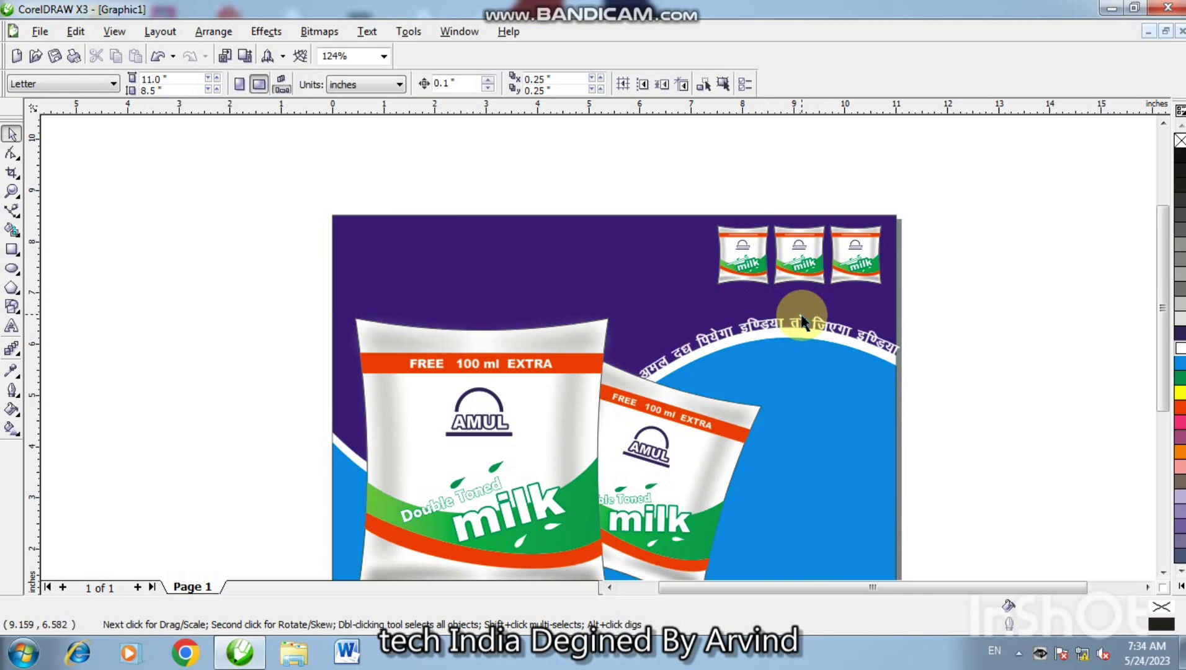
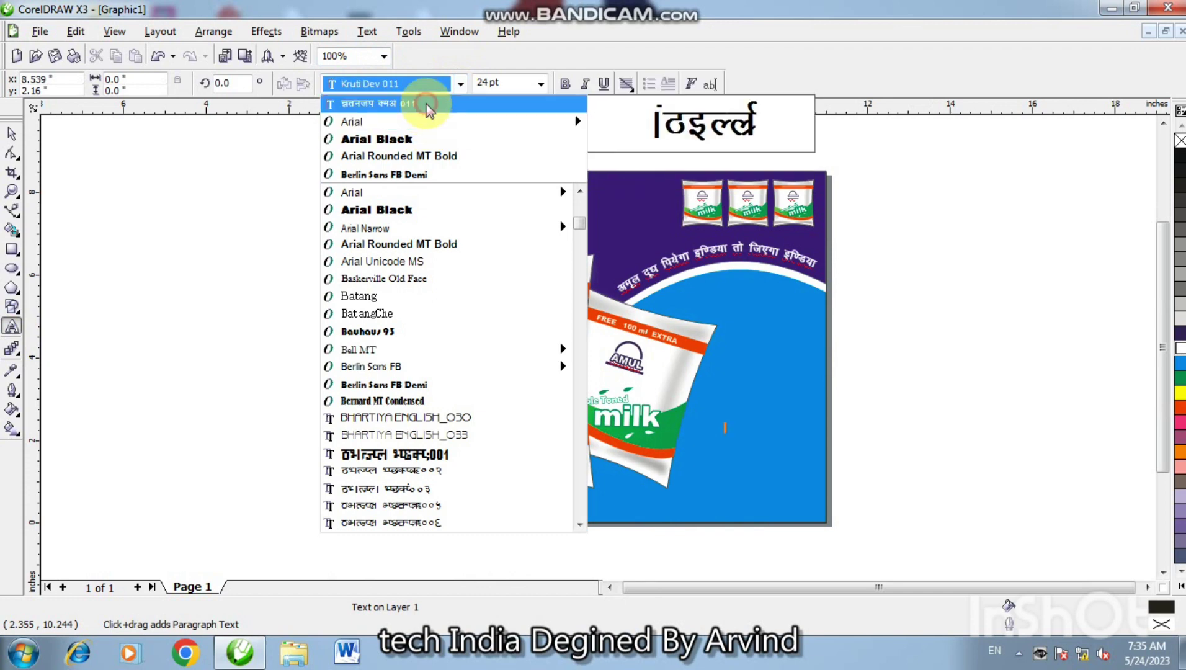
Add the word मस्ती in Kruti Dev and place the tagline words on the blue wave.
type("v")
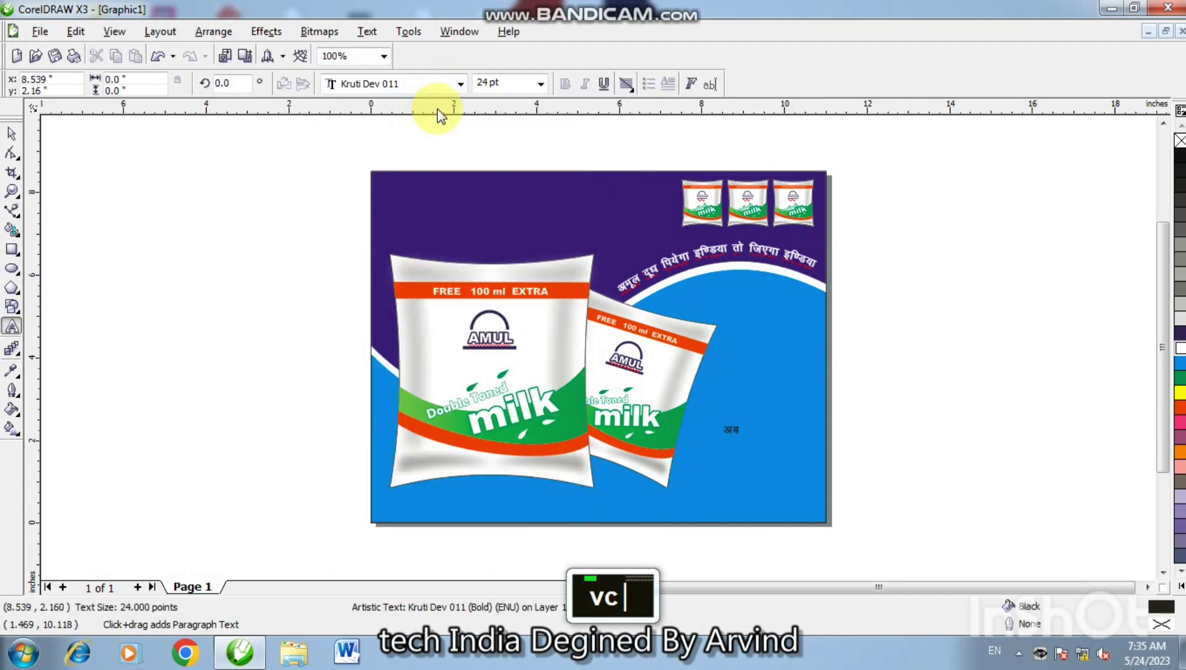
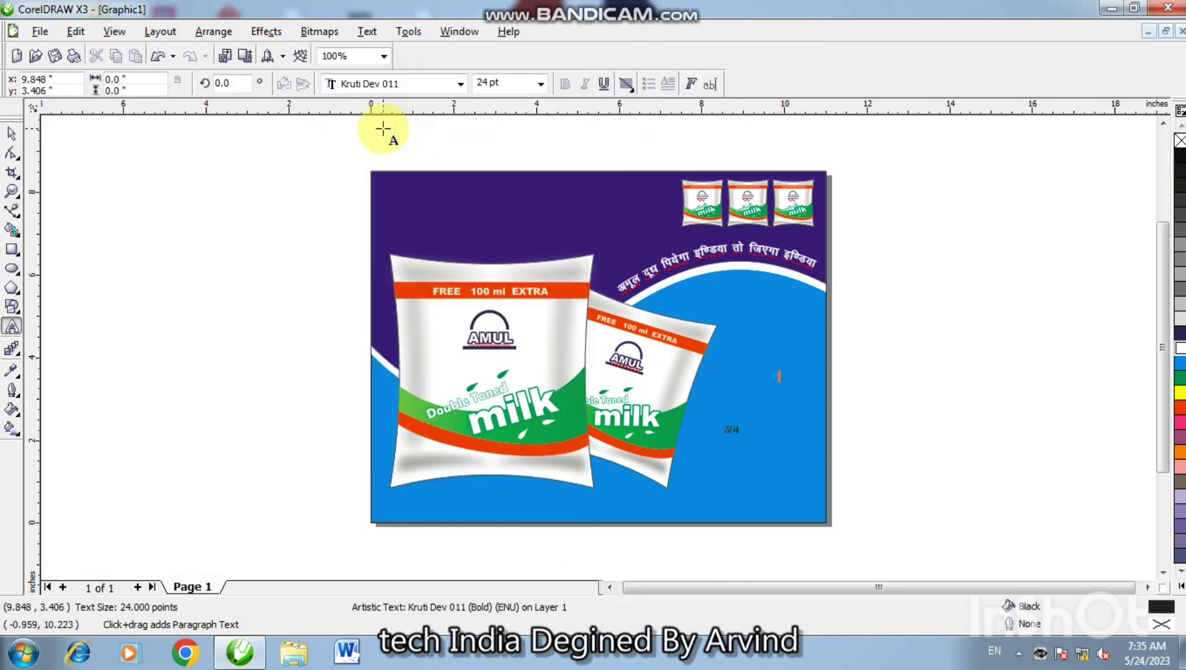
type("g")
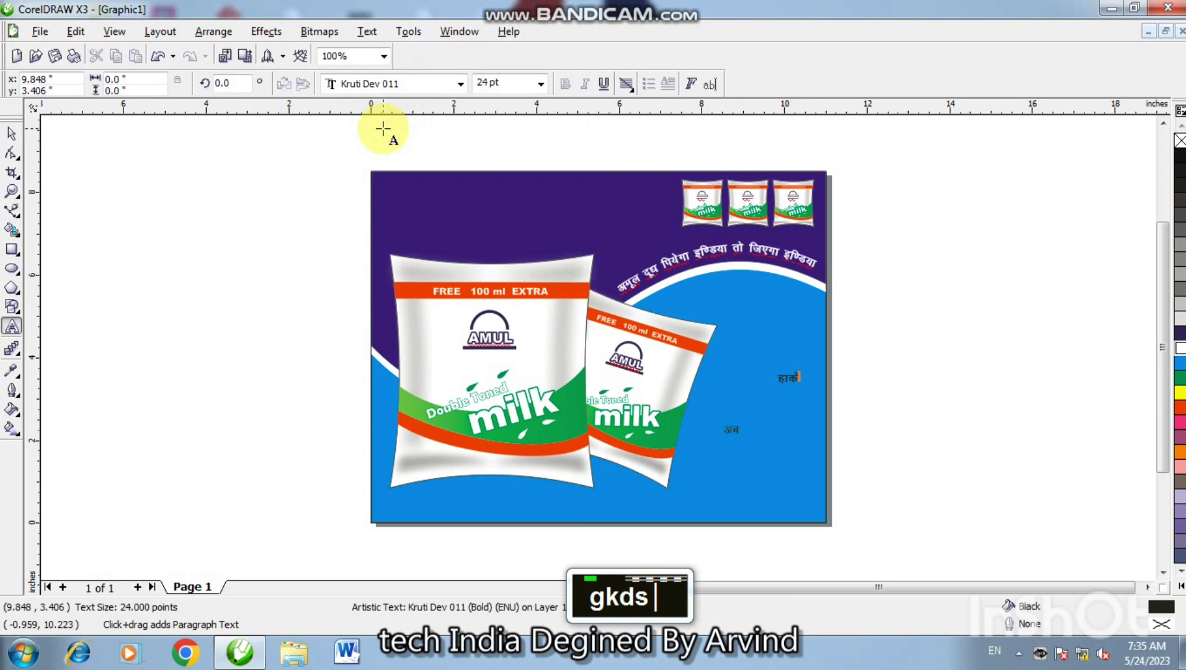
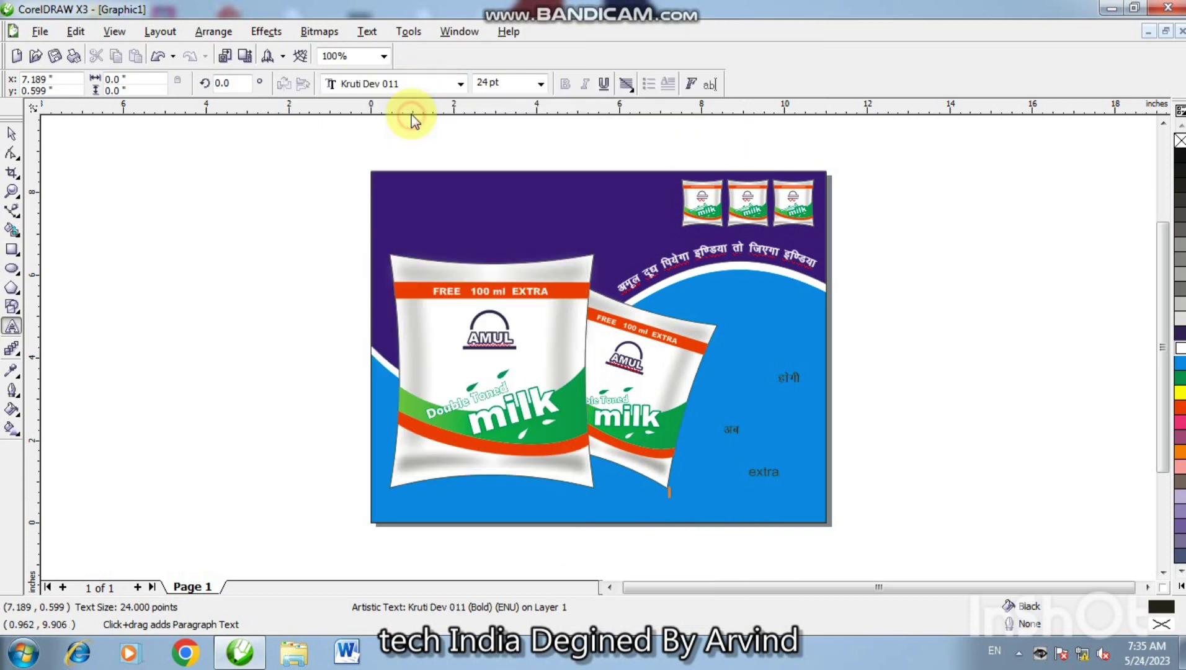
type("e")
type("lrh")
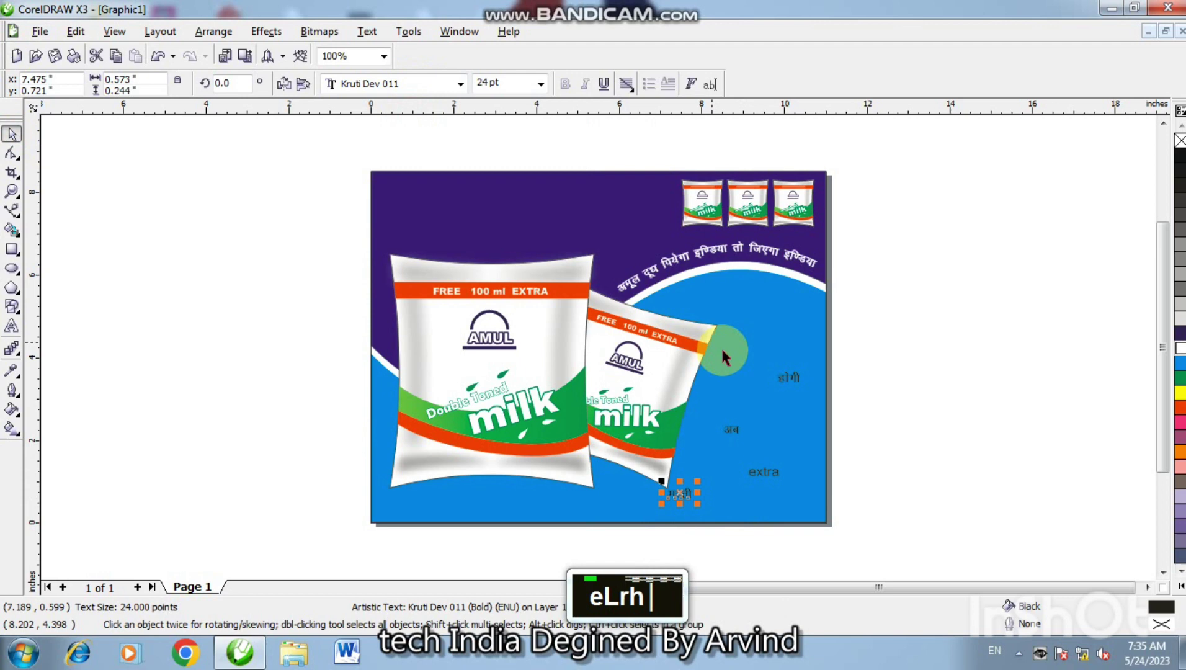
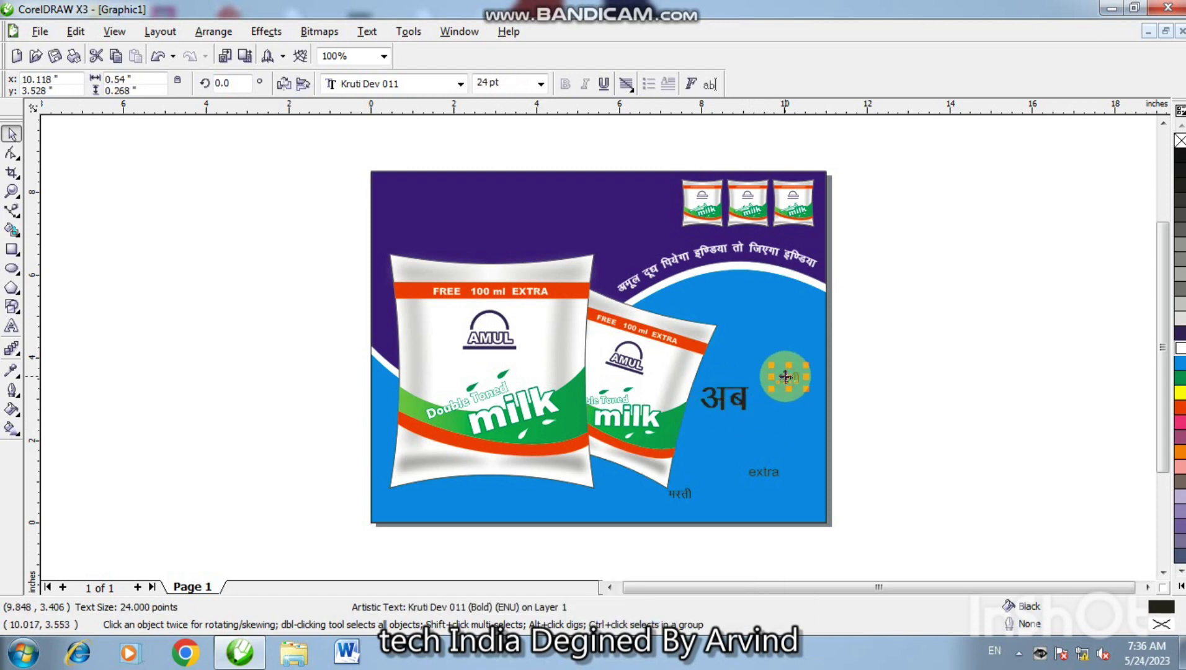
Arrange होगी, extra and मस्ती into a stacked block beneath the enlarged अब.
key("F2")
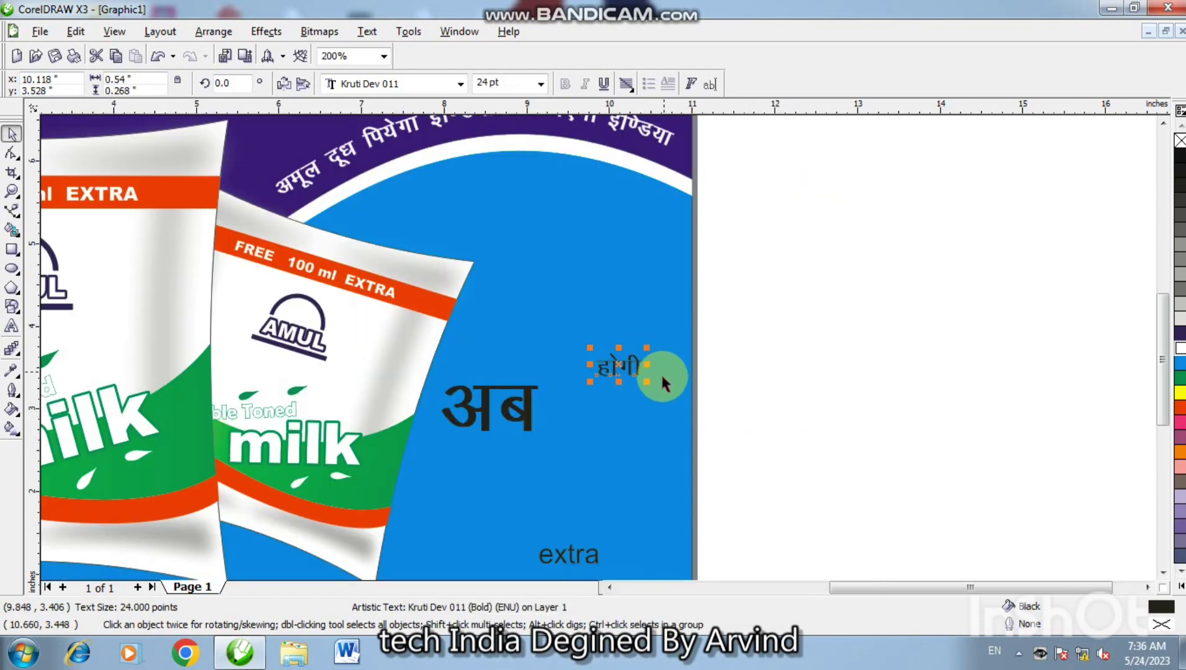
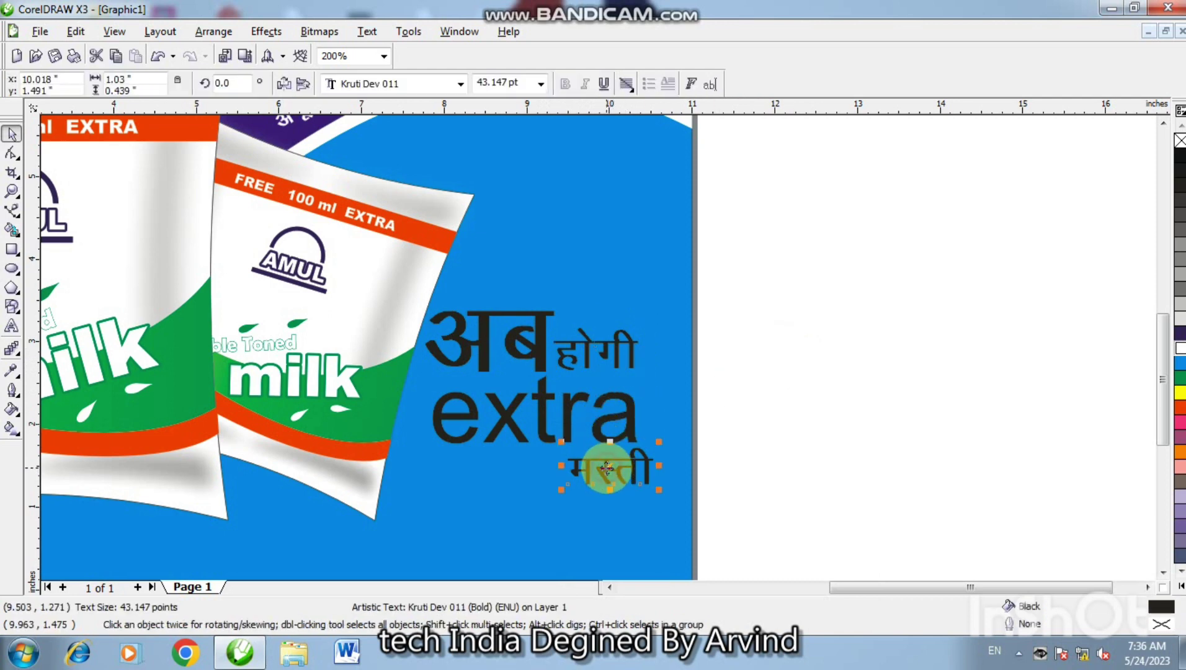
key("Down")
Nudge extra vertically into line and shift अब होगी slightly to the right.
key("Down")
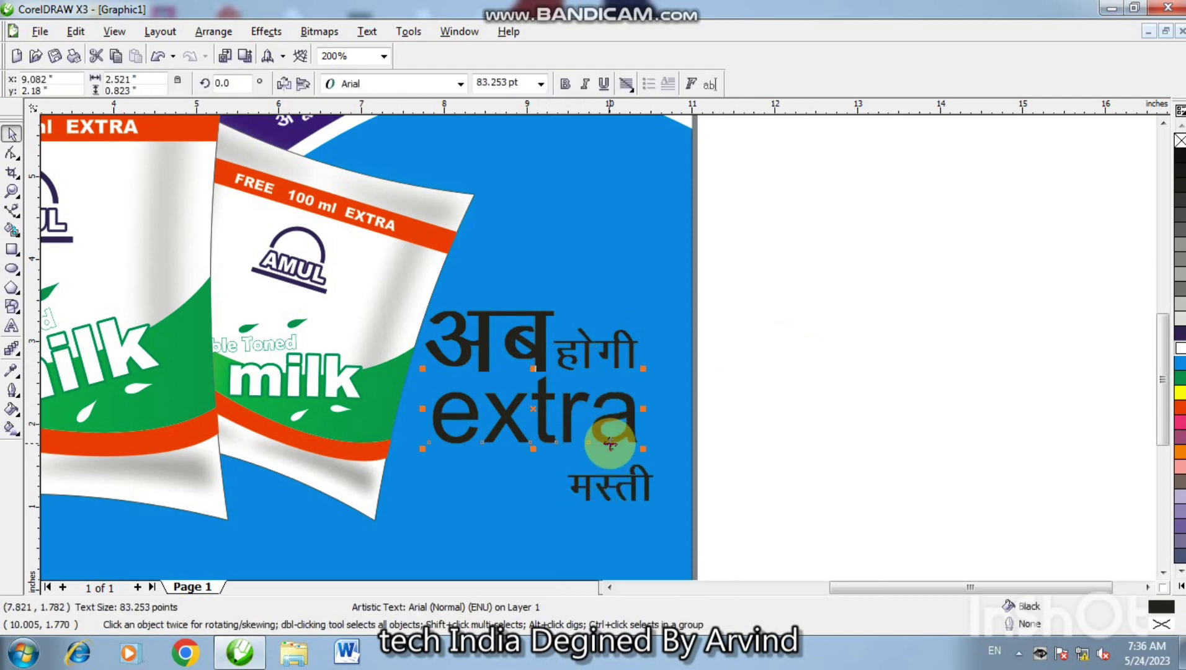
key("Down")
key("Up")
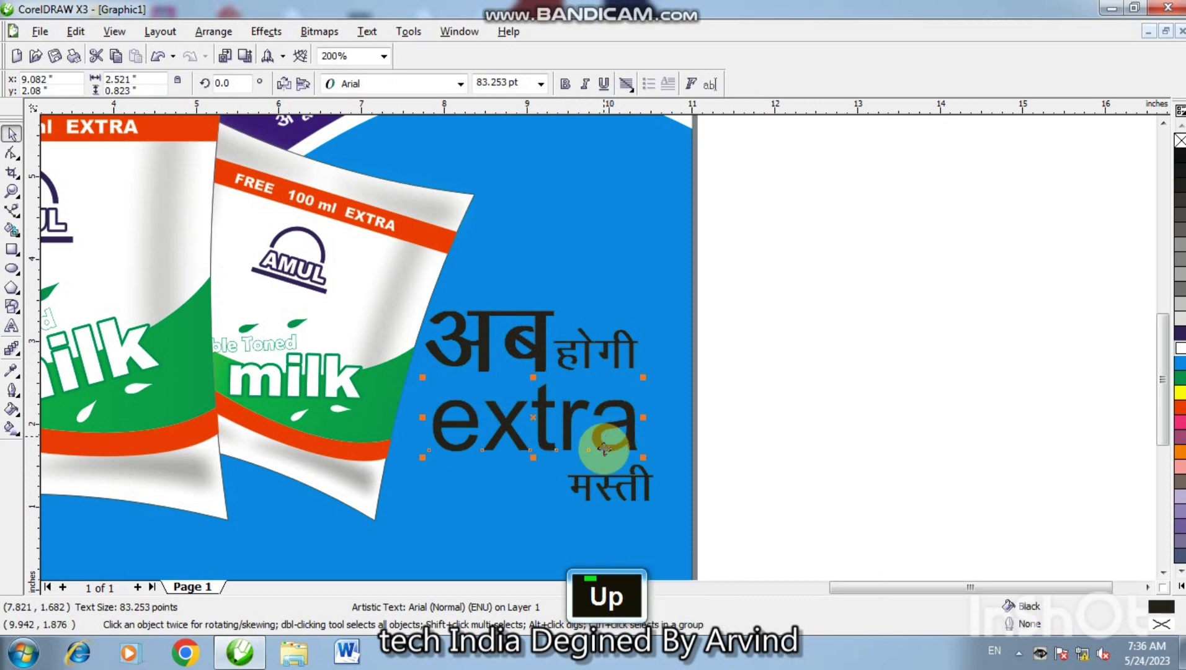
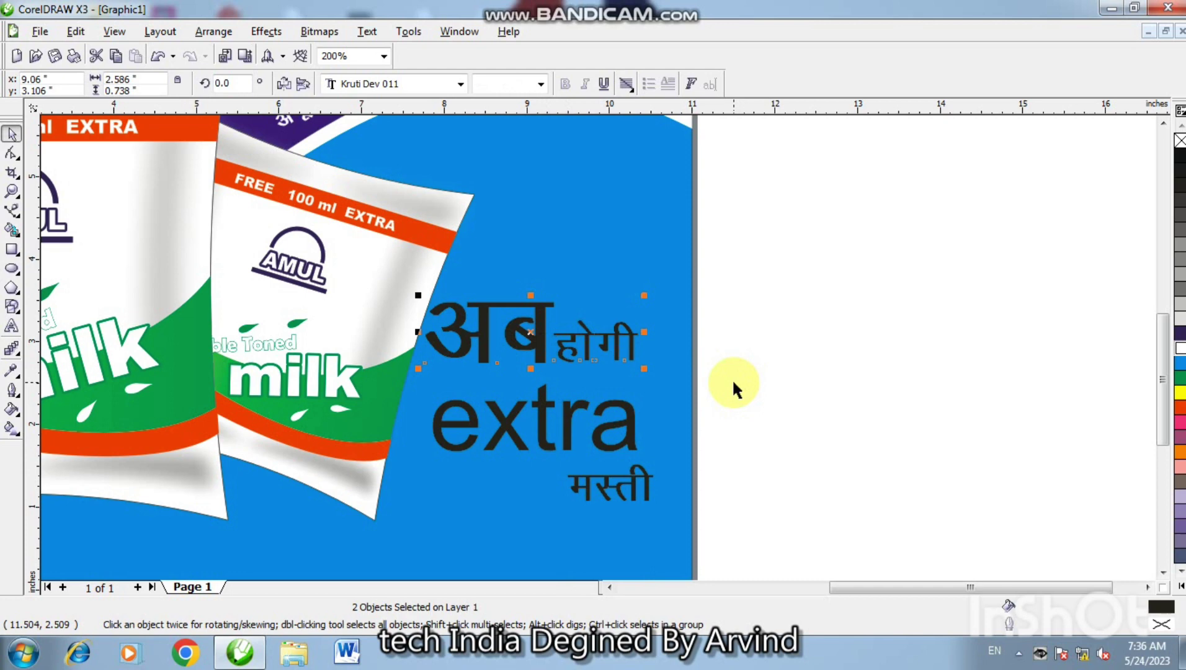
key("ctrl+Right")
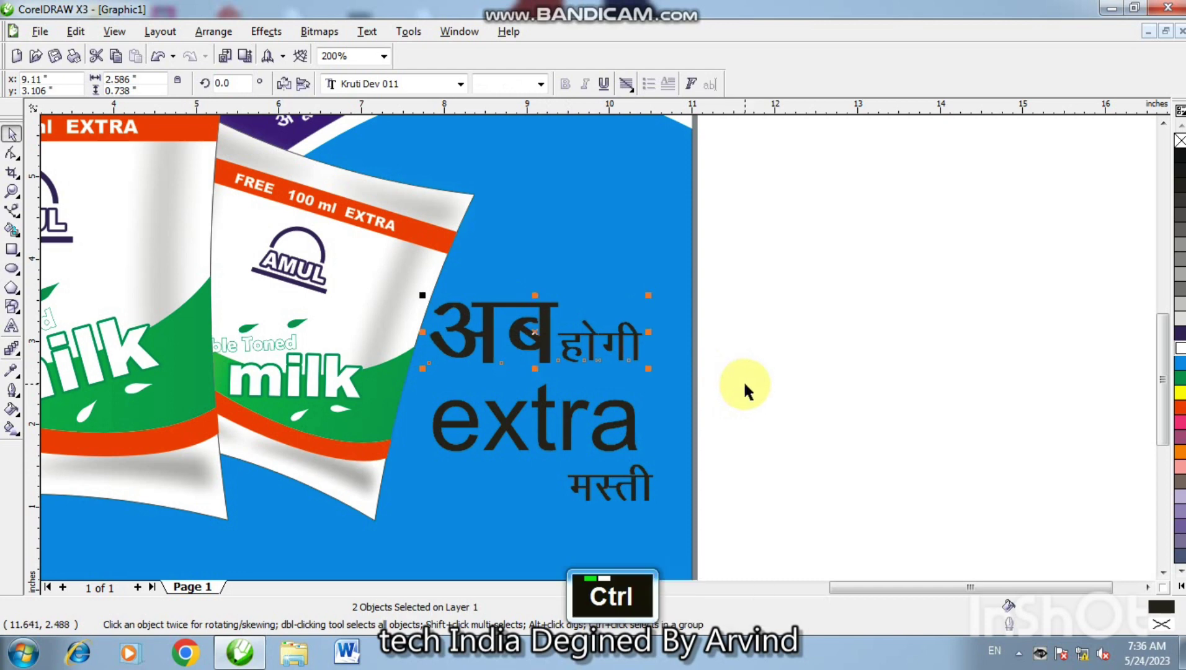
Shift extra further right and align मस्ती beneath its end.
key("ctrl+Right")
key("ctrl+Right")
key("ctrl+Right")
key("ctrl+Right")
key("ctrl+Right")
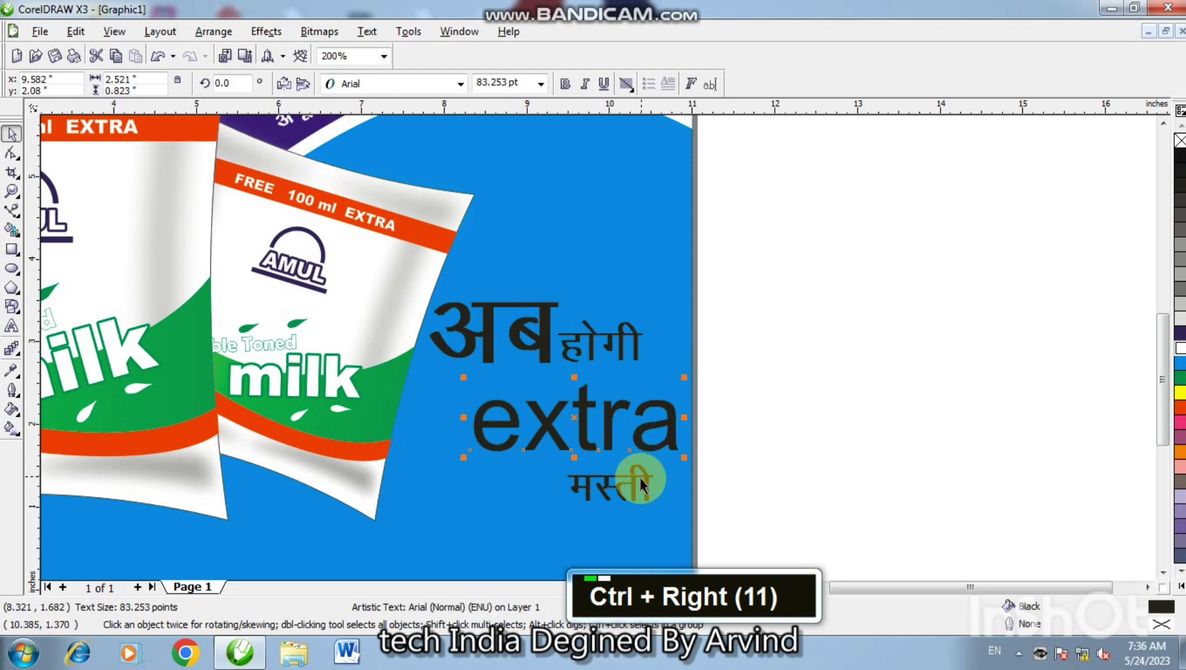
key("ctrl+Right")
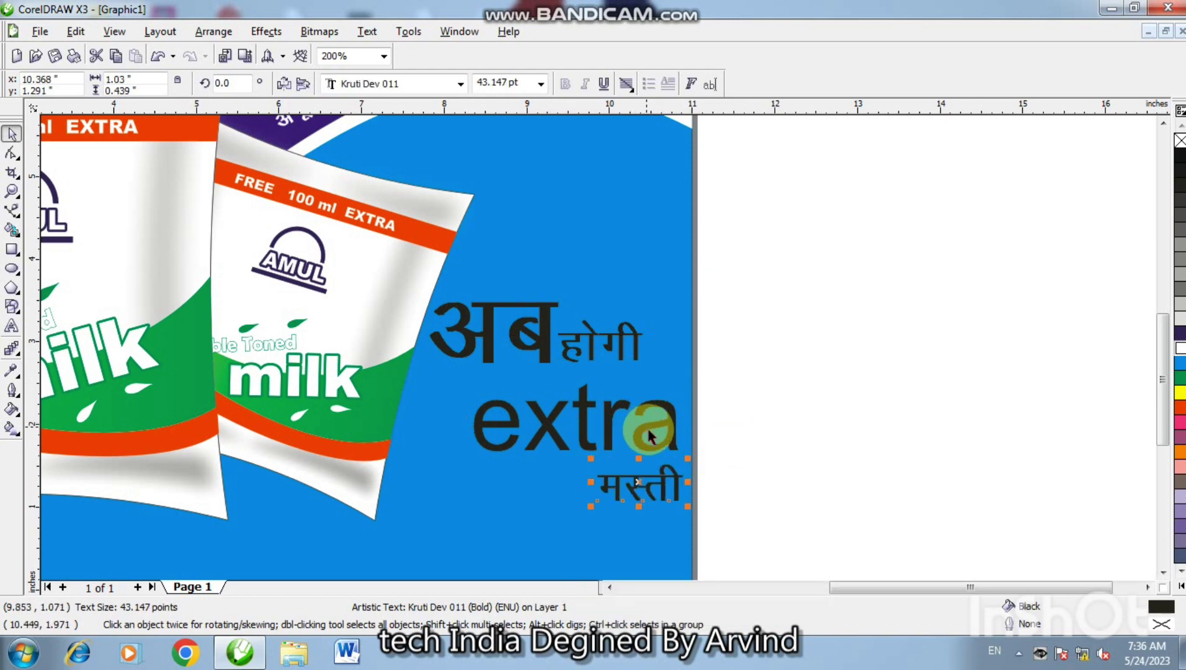
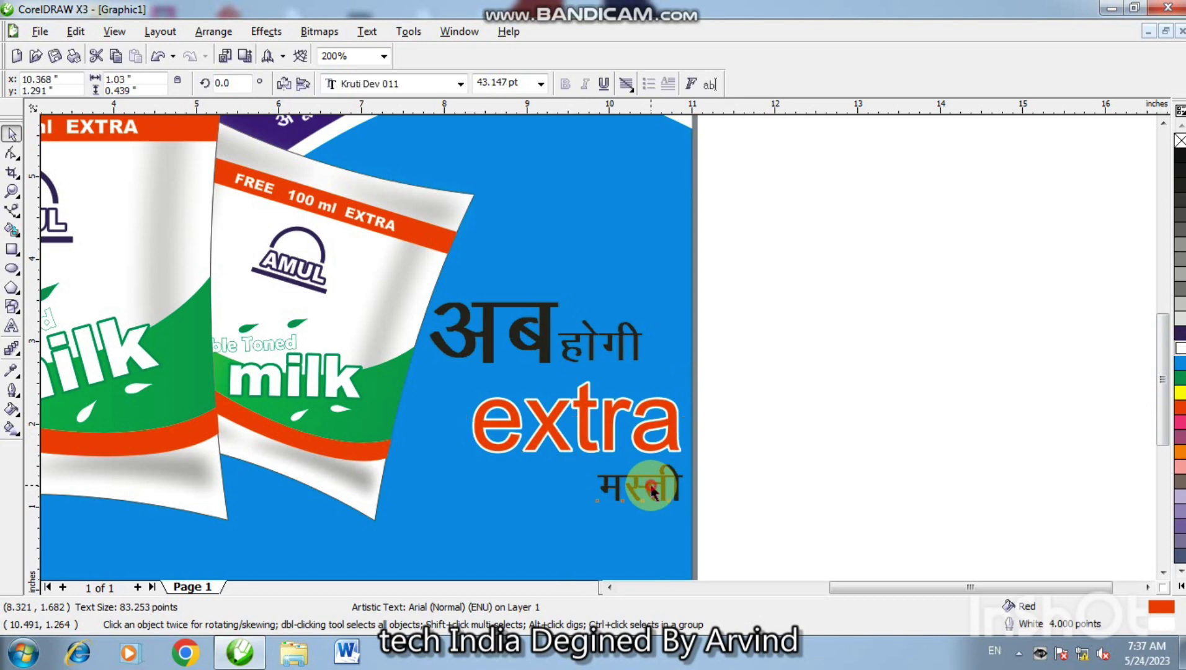
Bring up the Outline Pen settings for मस्ती to restyle its outline.
key("F12")
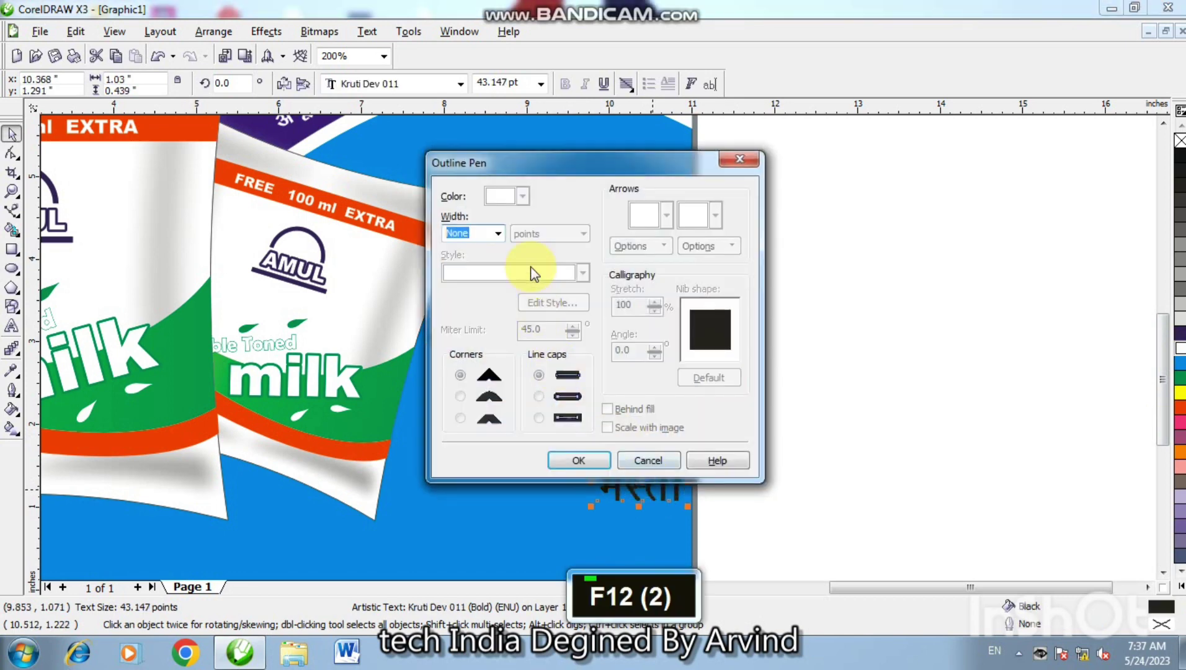
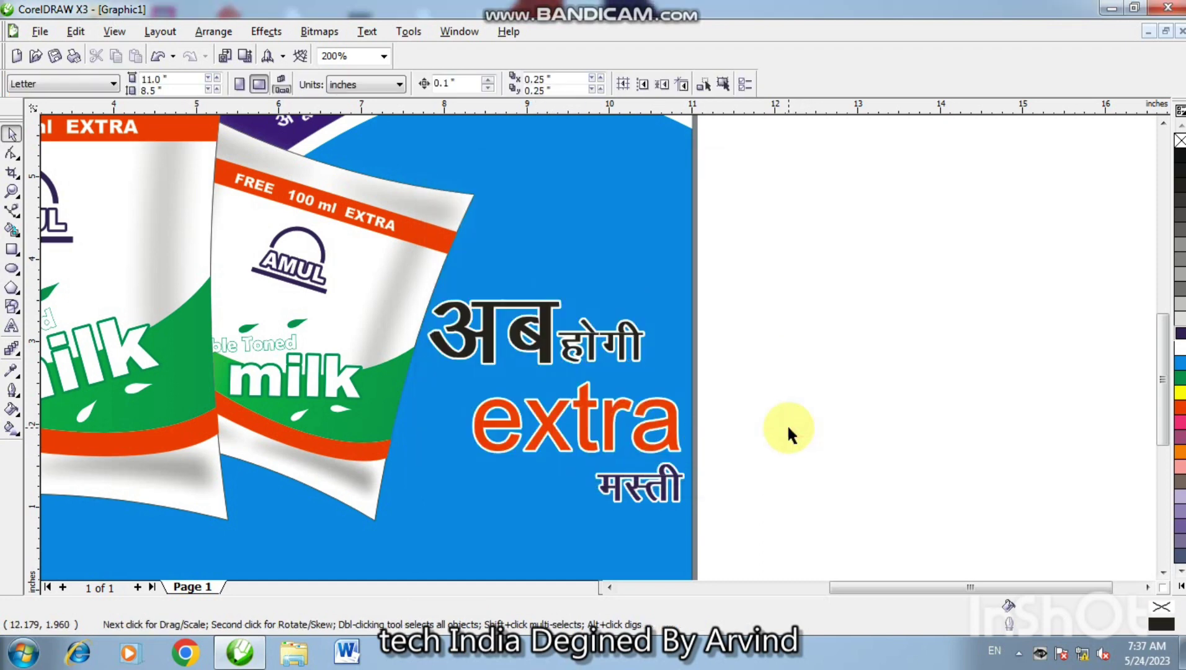
Show the whole finished poster in full-screen preview.
key("F4")
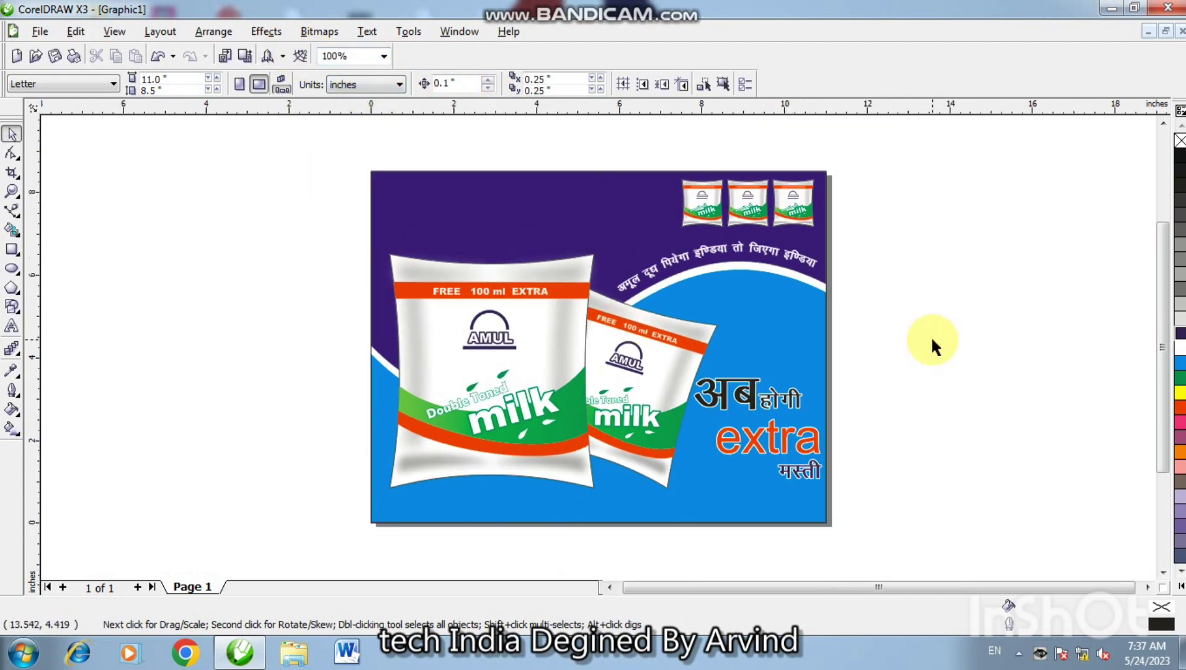
key("F9")
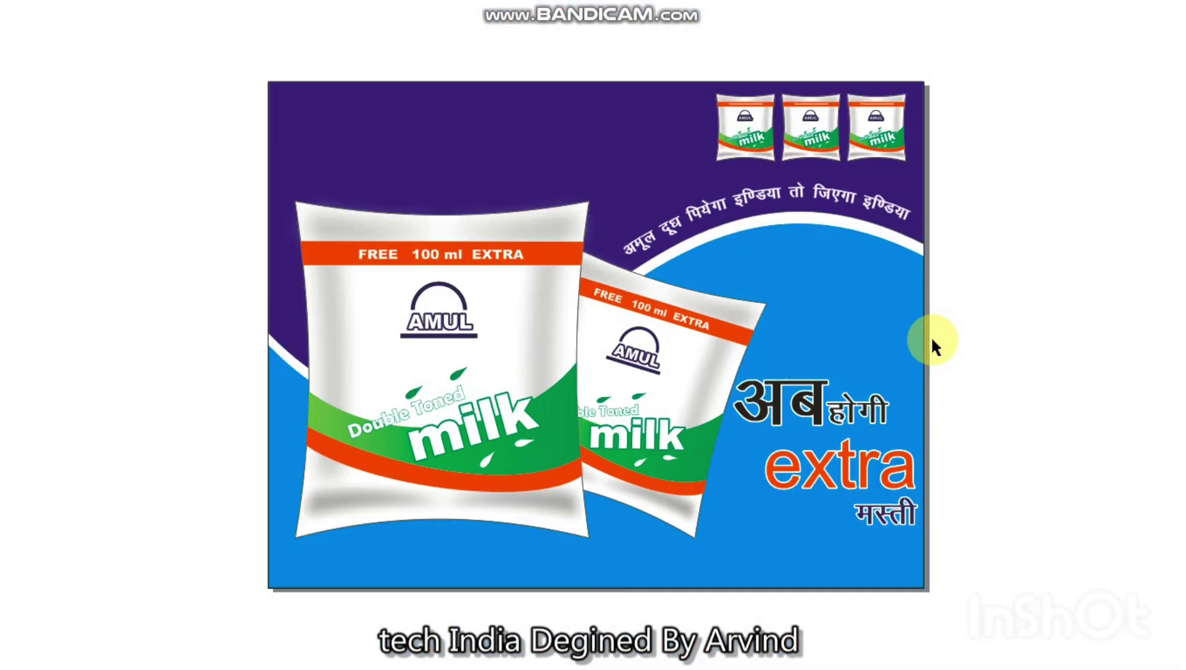